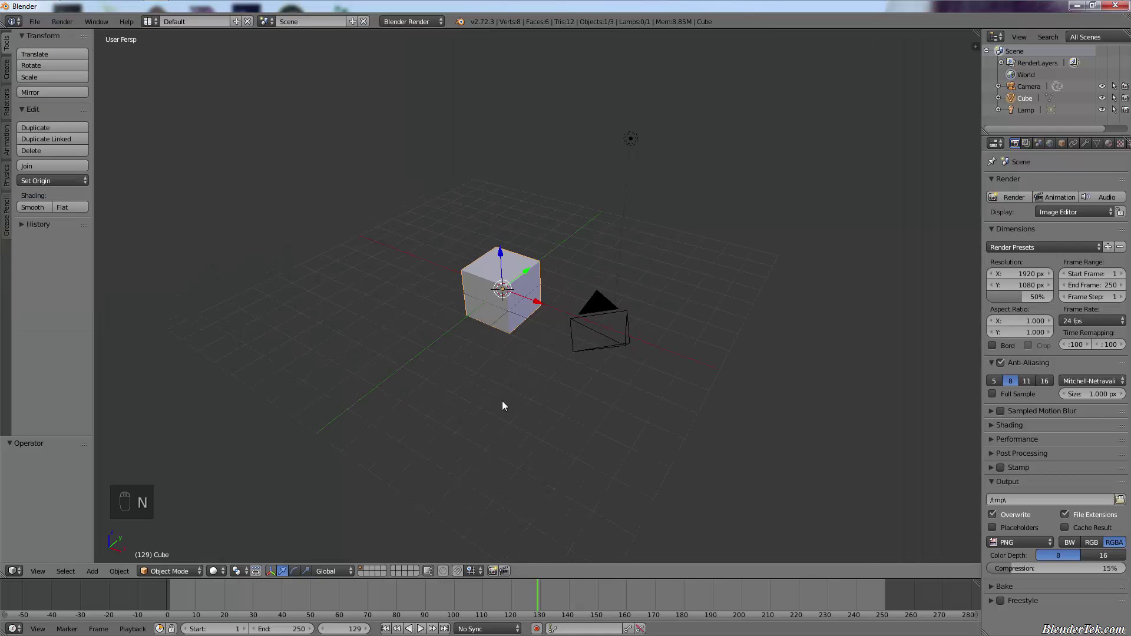
Orbit the scene, then hide the Camera and Lamp via the Outliner eye icons
{"action": "left_click_drag", "start_coordinate": [629, 308], "coordinate": [620, 373]}
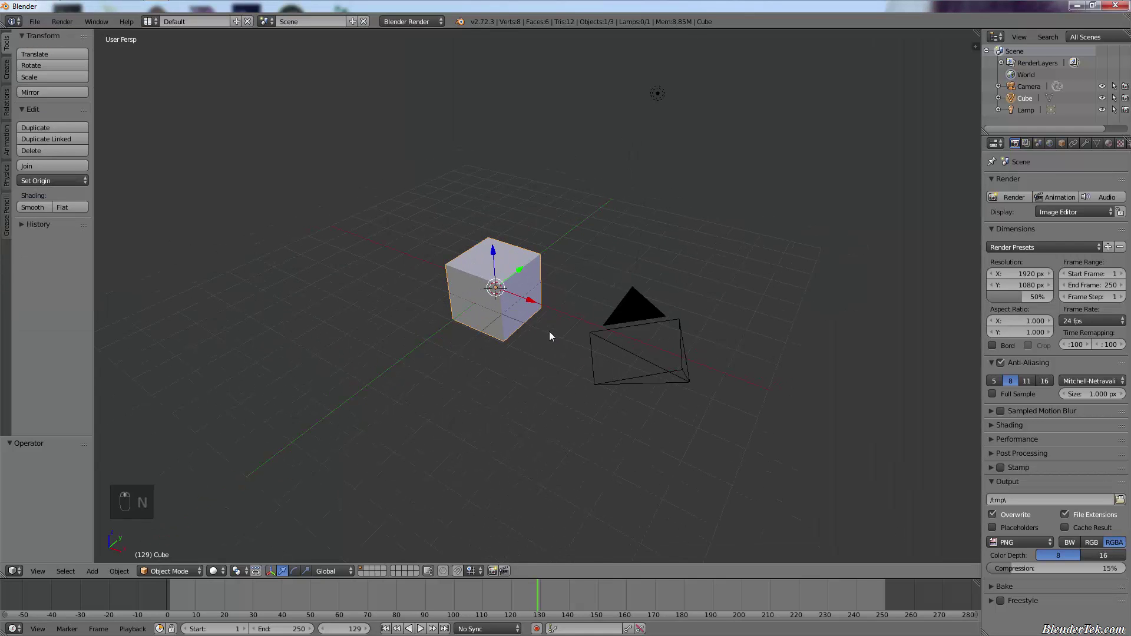
{"action": "left_click_drag", "start_coordinate": [651, 357], "coordinate": [1105, 91]}
{"action": "left_click_drag", "start_coordinate": [1106, 91], "coordinate": [663, 103]}
{"action": "left_click_drag", "start_coordinate": [662, 105], "coordinate": [1108, 112]}
{"action": "left_click", "coordinate": [1108, 111]}
{"action": "middle_click", "coordinate": [495, 274]}
{"action": "left_click", "coordinate": [494, 271]}
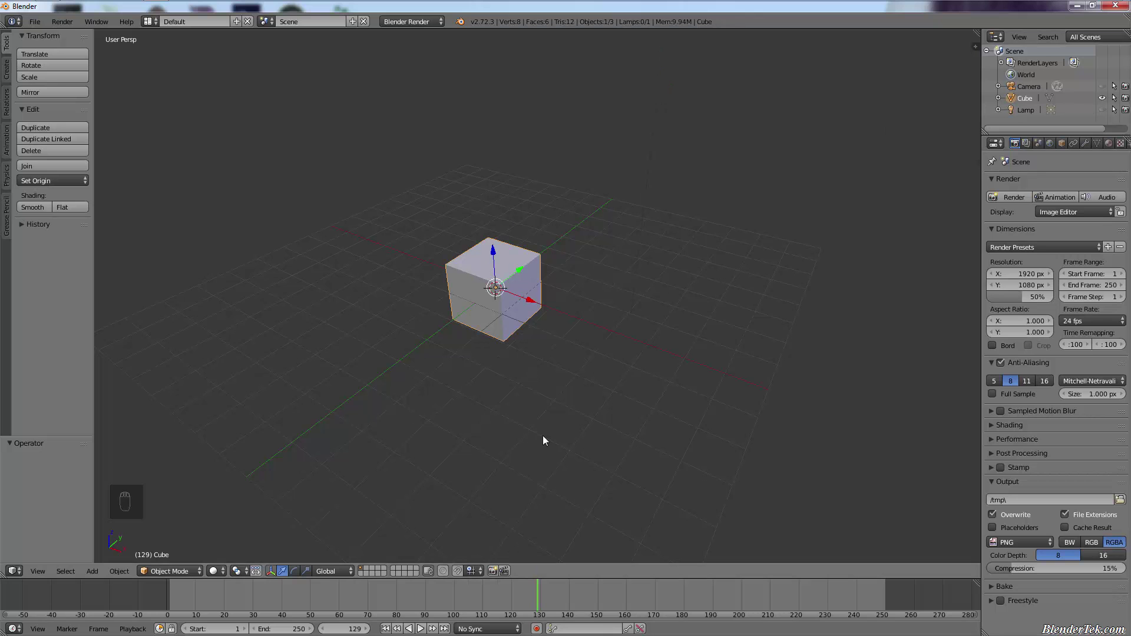
{"action": "left_click_drag", "start_coordinate": [488, 609], "coordinate": [220, 502]}
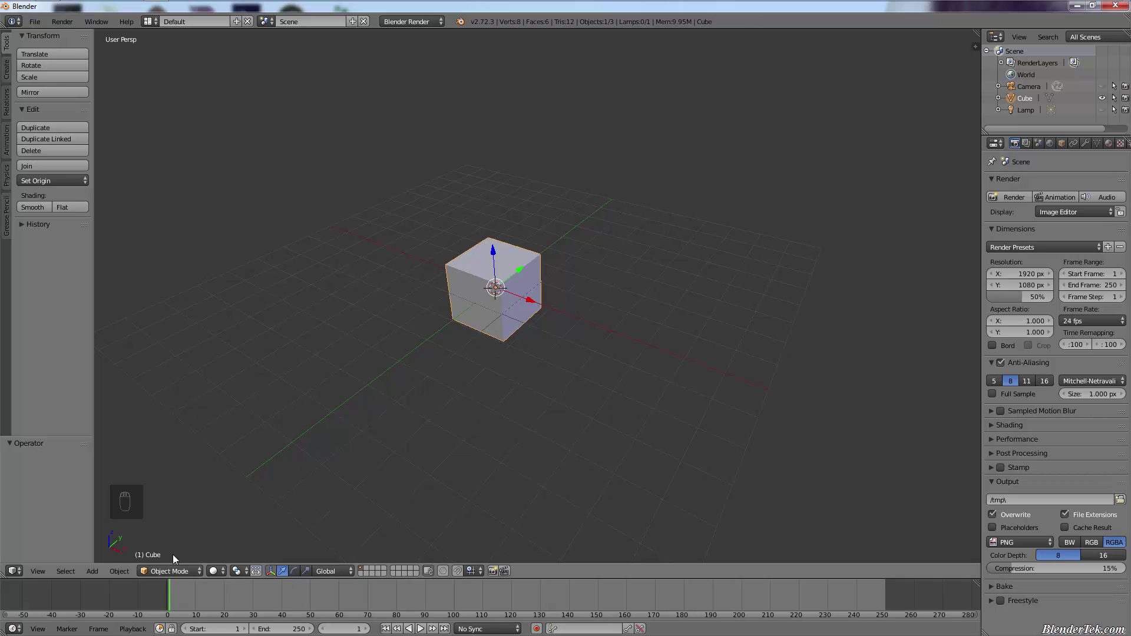
{"action": "left_click_drag", "start_coordinate": [186, 596], "coordinate": [143, 564]}
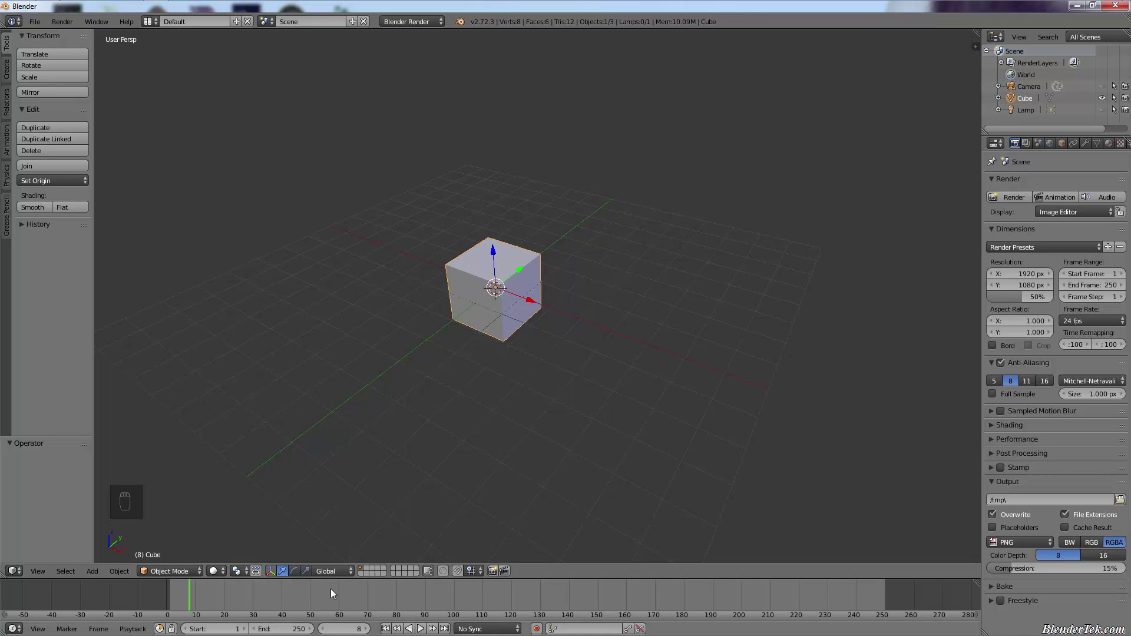
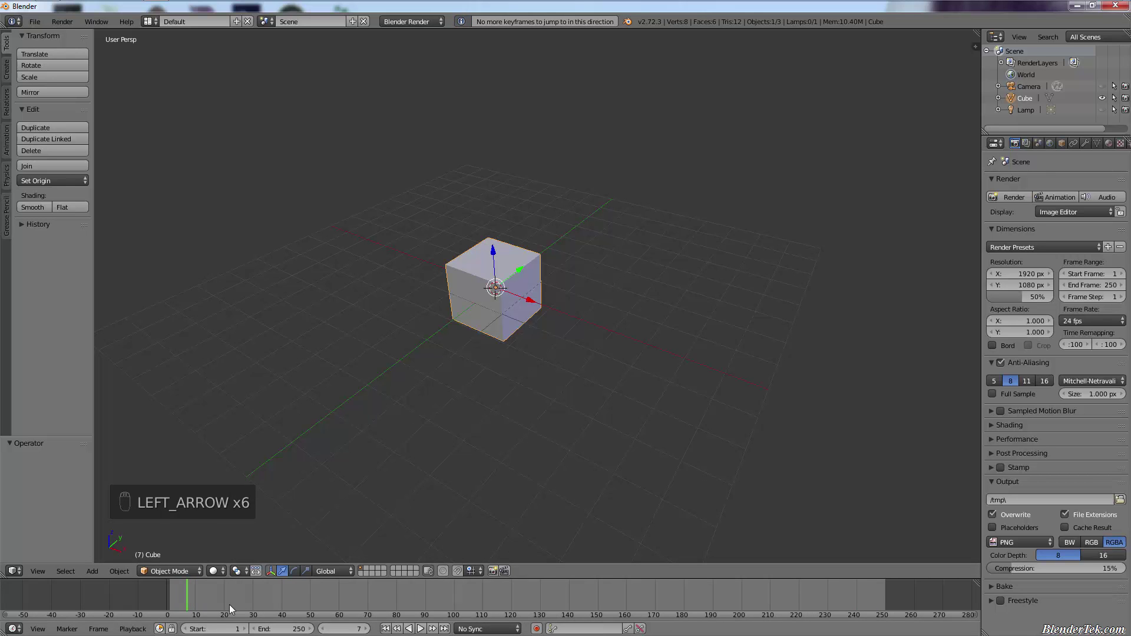
{"action": "key", "text": "Right"}
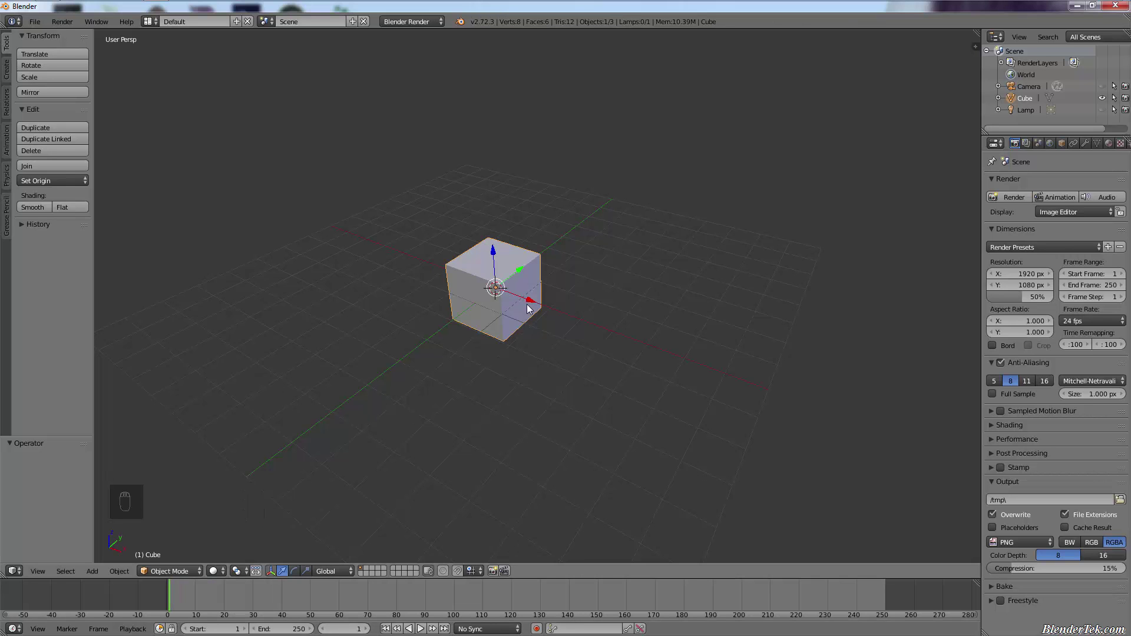
Move the cube left and raise it to height 1.08, then insert a LocRotScale keyframe at frame 1
{"action": "left_click_drag", "start_coordinate": [536, 307], "coordinate": [527, 320]}
{"action": "left_click_drag", "start_coordinate": [530, 306], "coordinate": [388, 251]}
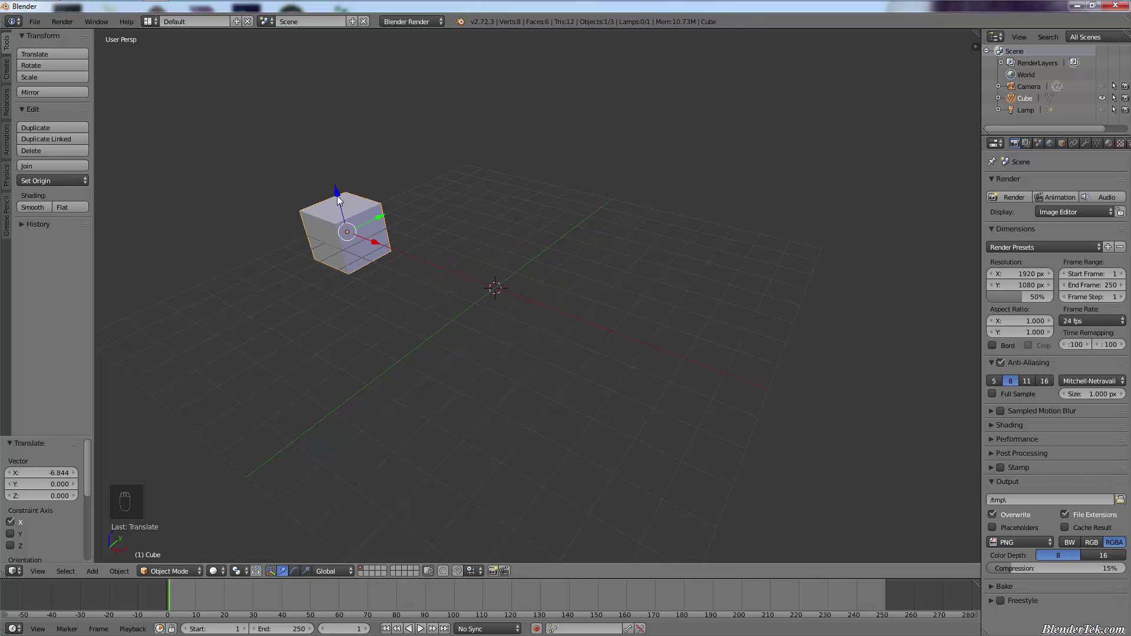
{"action": "left_click_drag", "start_coordinate": [341, 199], "coordinate": [405, 428]}
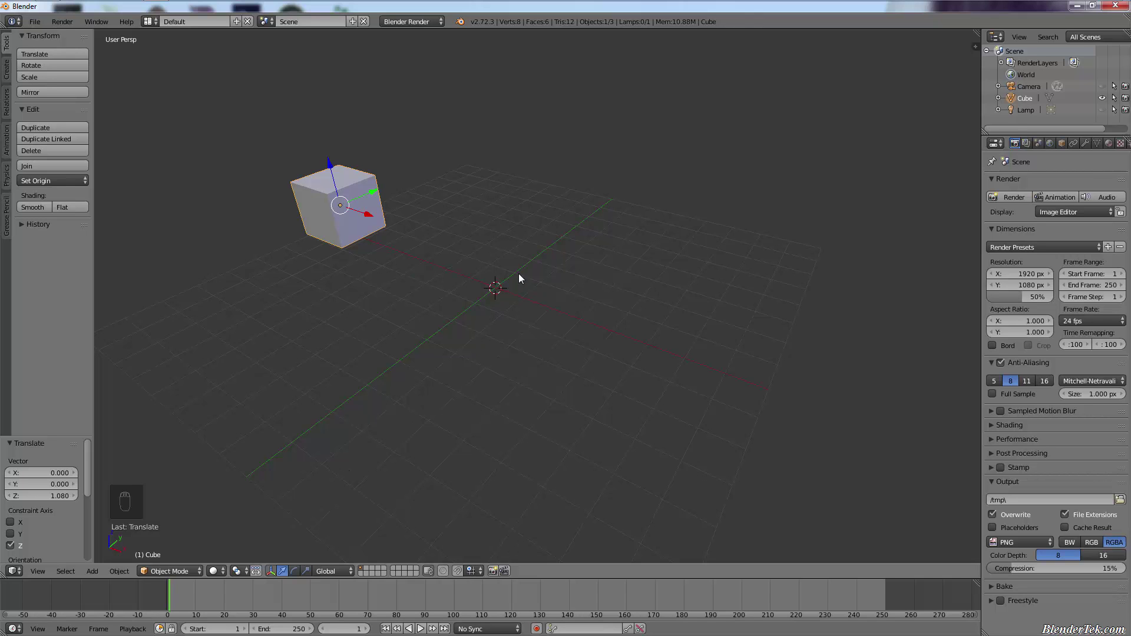
{"action": "key", "text": "|"}
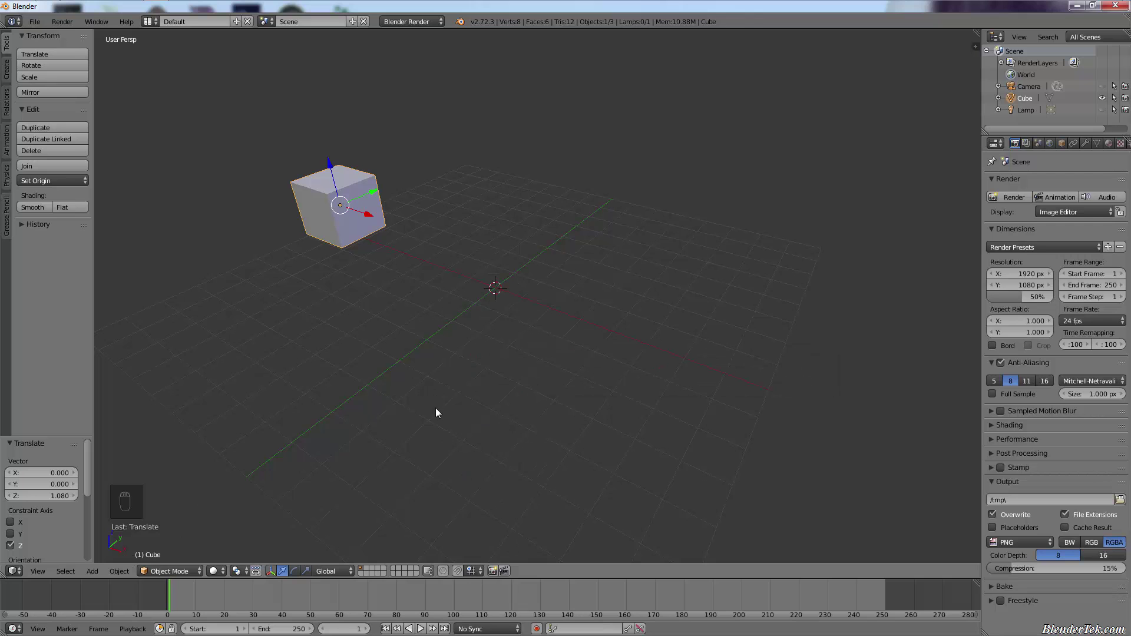
{"action": "key", "text": "i"}
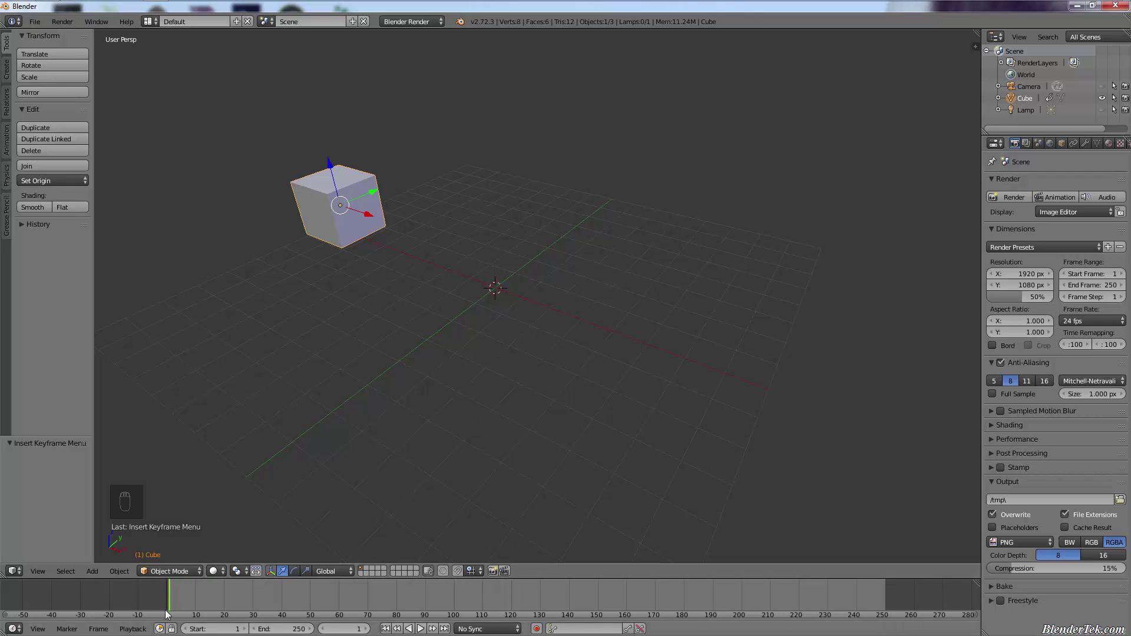
At frame 240 move the cube right, scale it to 1.55 and rotate it about -75°, ready to keyframe
{"action": "left_click_drag", "start_coordinate": [180, 598], "coordinate": [795, 590]}
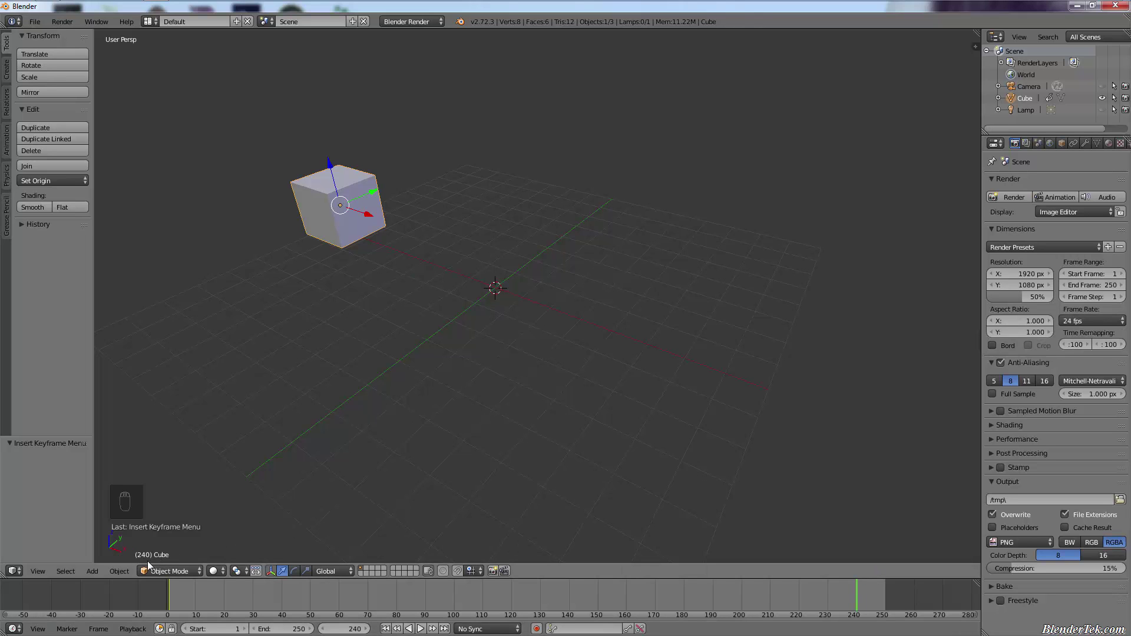
{"action": "left_click_drag", "start_coordinate": [375, 221], "coordinate": [743, 355]}
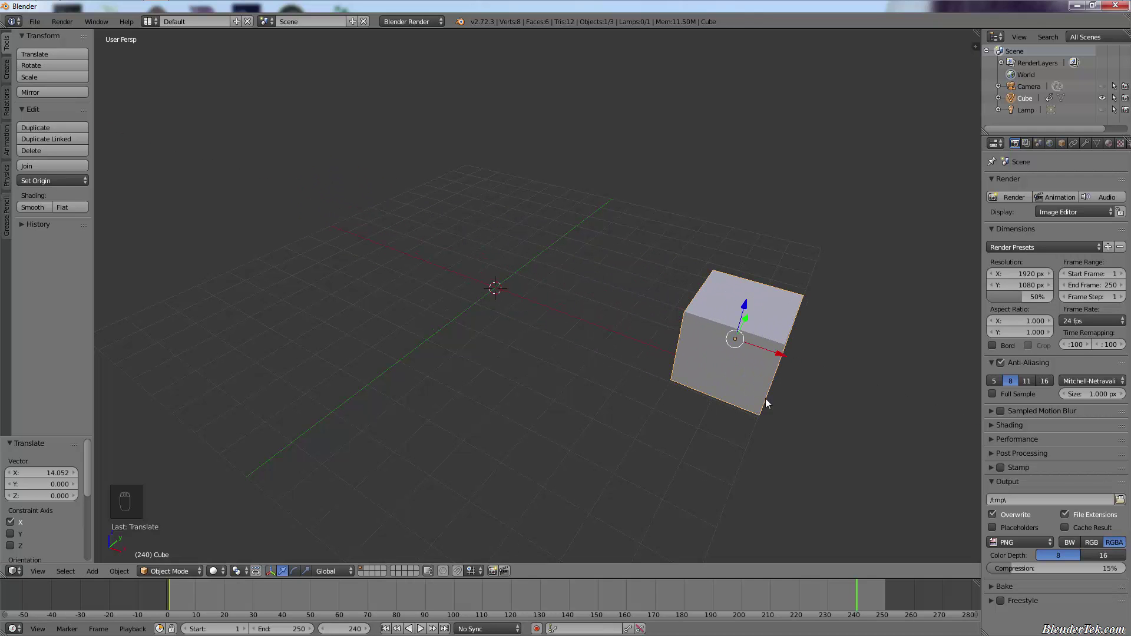
{"action": "key", "text": "s"}
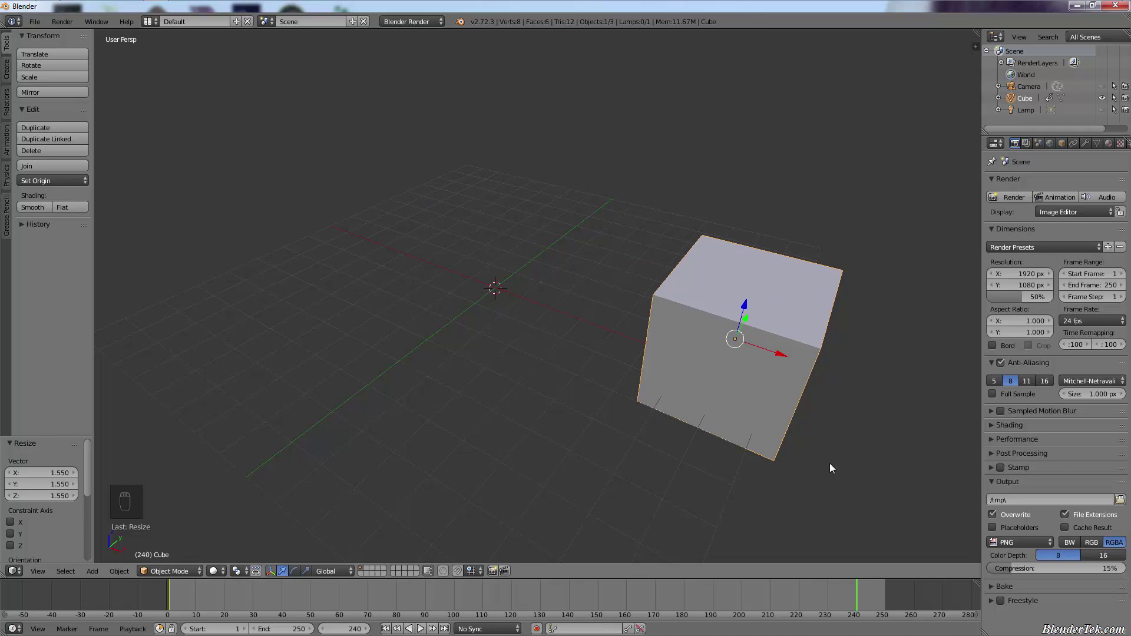
{"action": "key", "text": "r"}
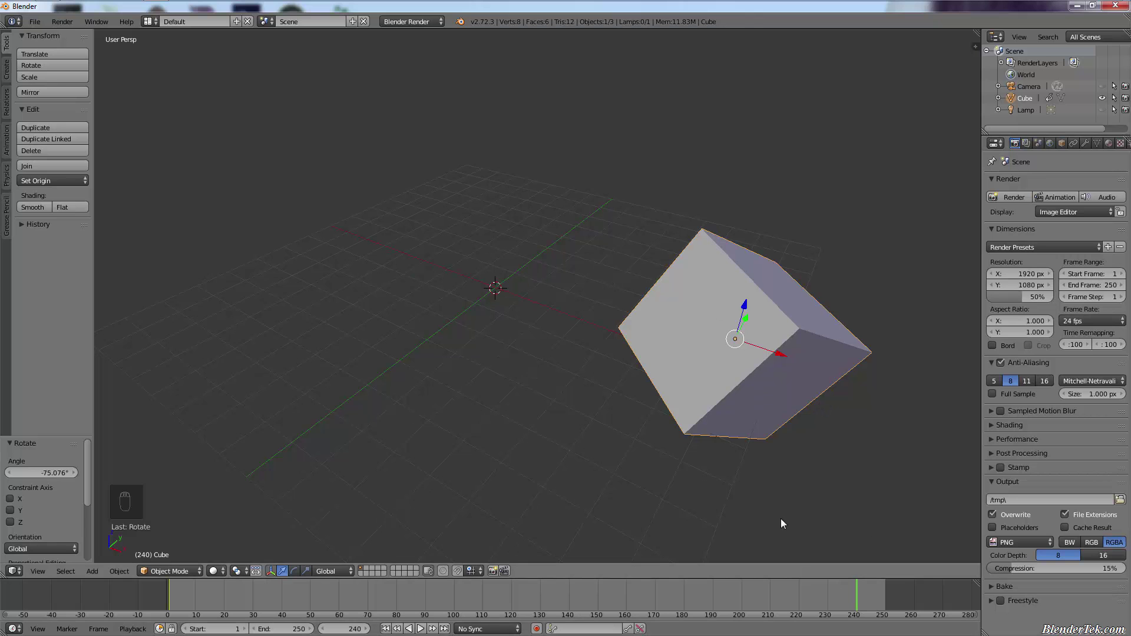
{"action": "key", "text": "i"}
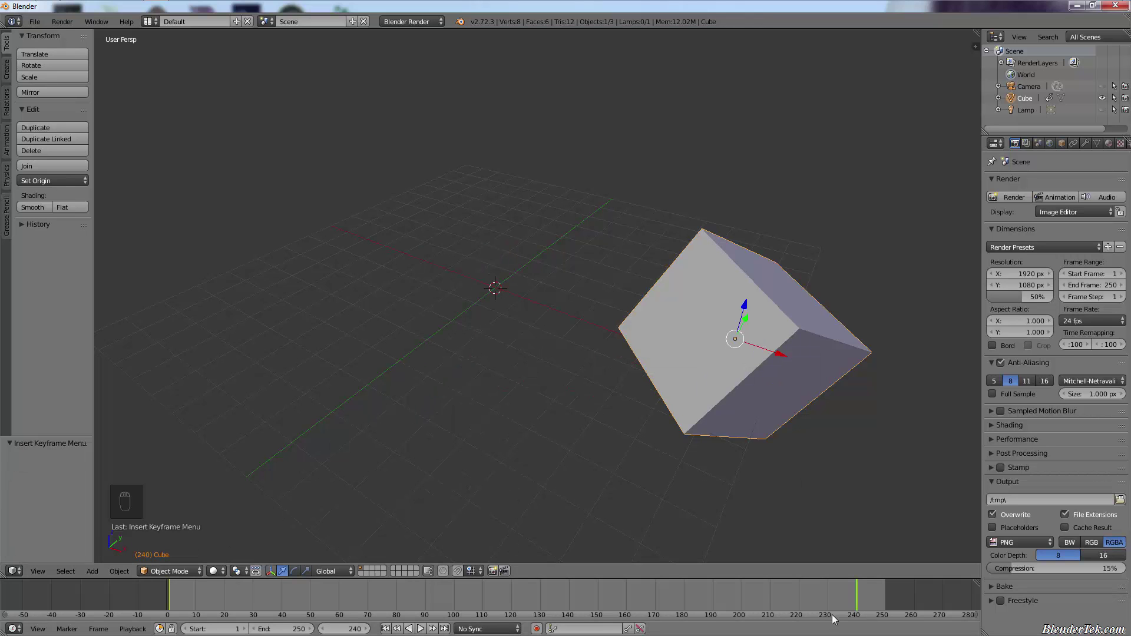
Scrub between frame 1 and frame 240 to preview the cube's keyframed motion
{"action": "left_click_drag", "start_coordinate": [858, 601], "coordinate": [779, 601]}
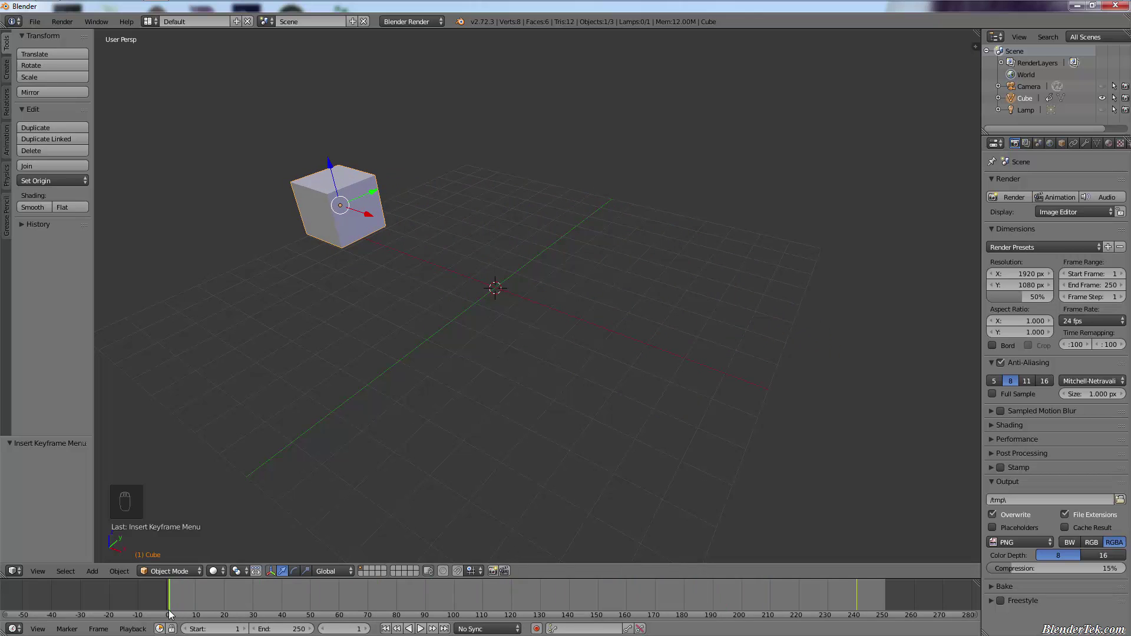
{"action": "left_click_drag", "start_coordinate": [174, 604], "coordinate": [173, 605]}
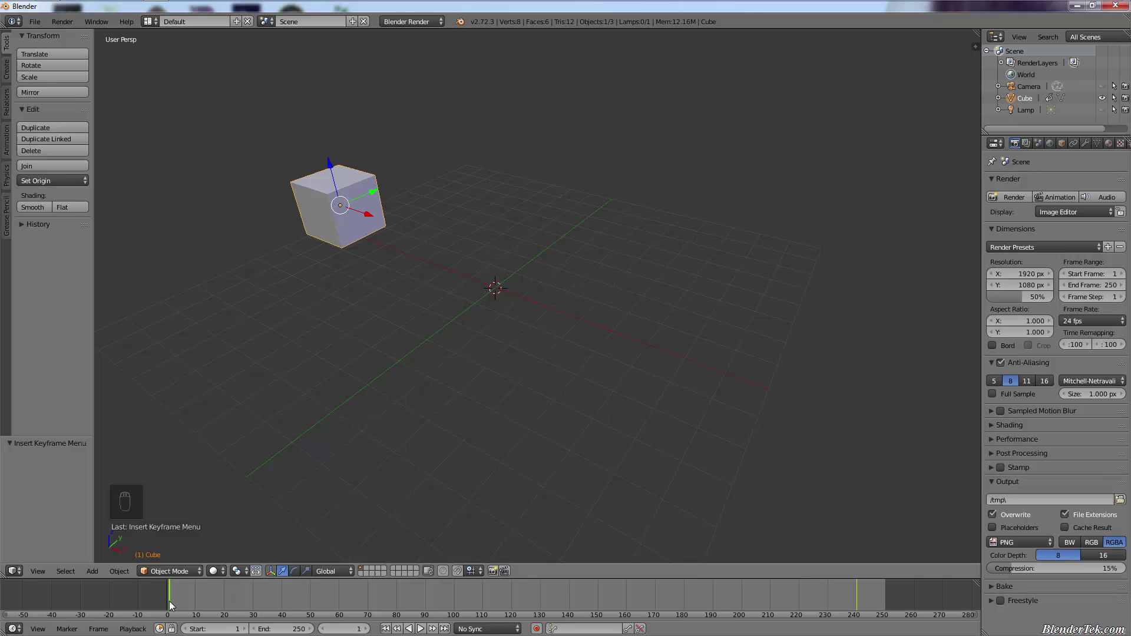
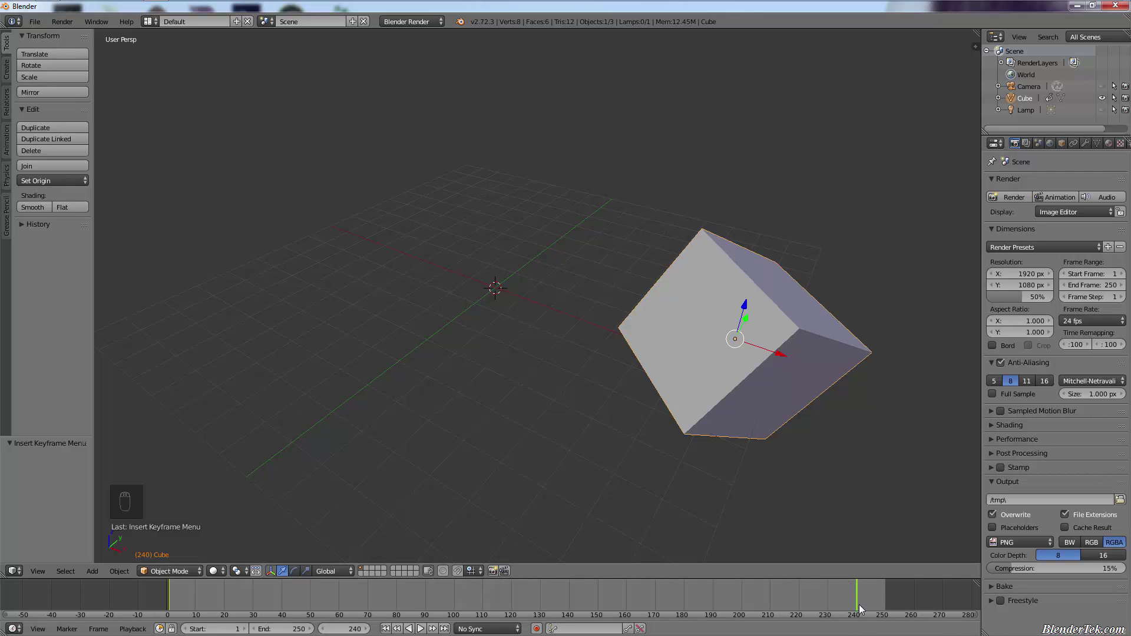
Return to frame 1 and play the animation toward frame 240
{"action": "left_click_drag", "start_coordinate": [852, 600], "coordinate": [479, 589]}
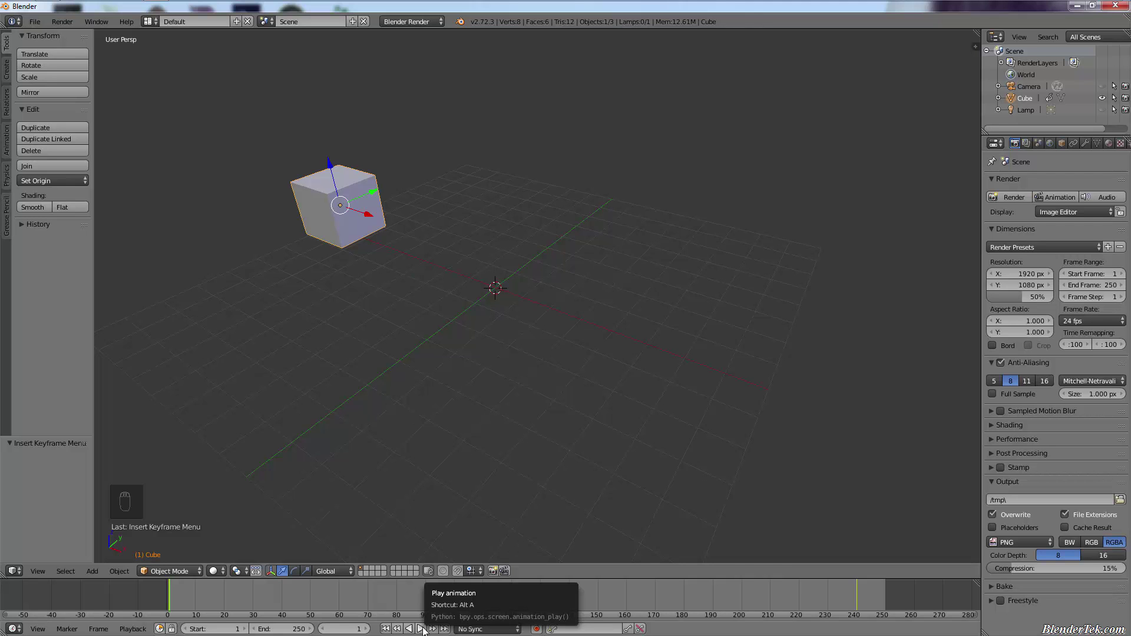
{"action": "left_click_drag", "start_coordinate": [429, 627], "coordinate": [370, 377]}
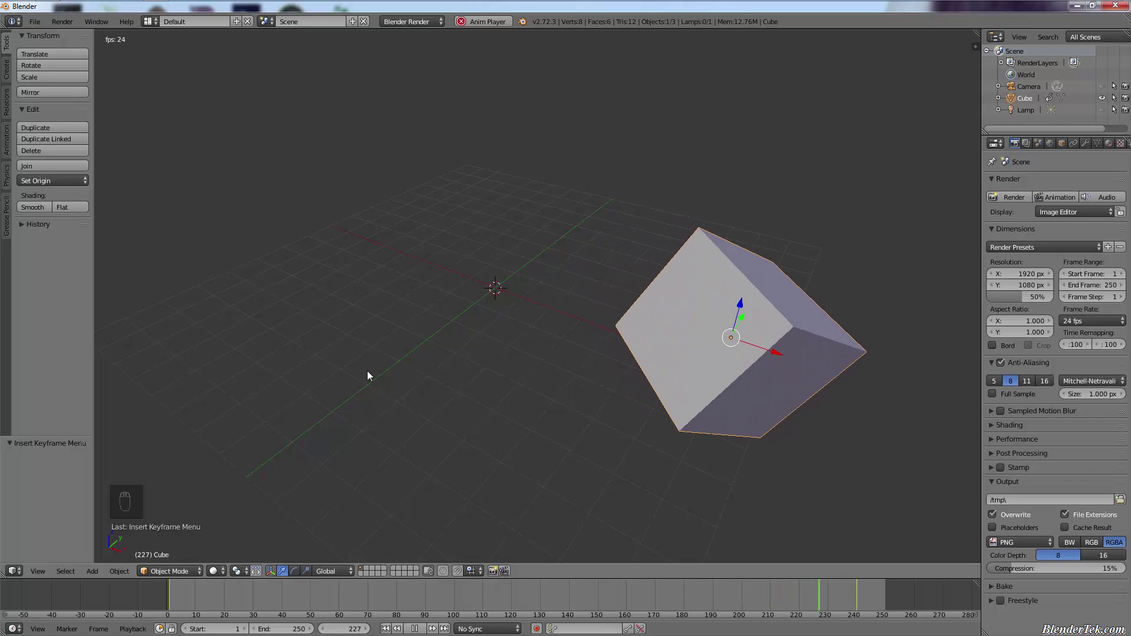
Stop playback at frame 240 and set the End Frame from 250 to 240
{"action": "left_click_drag", "start_coordinate": [336, 165], "coordinate": [860, 598]}
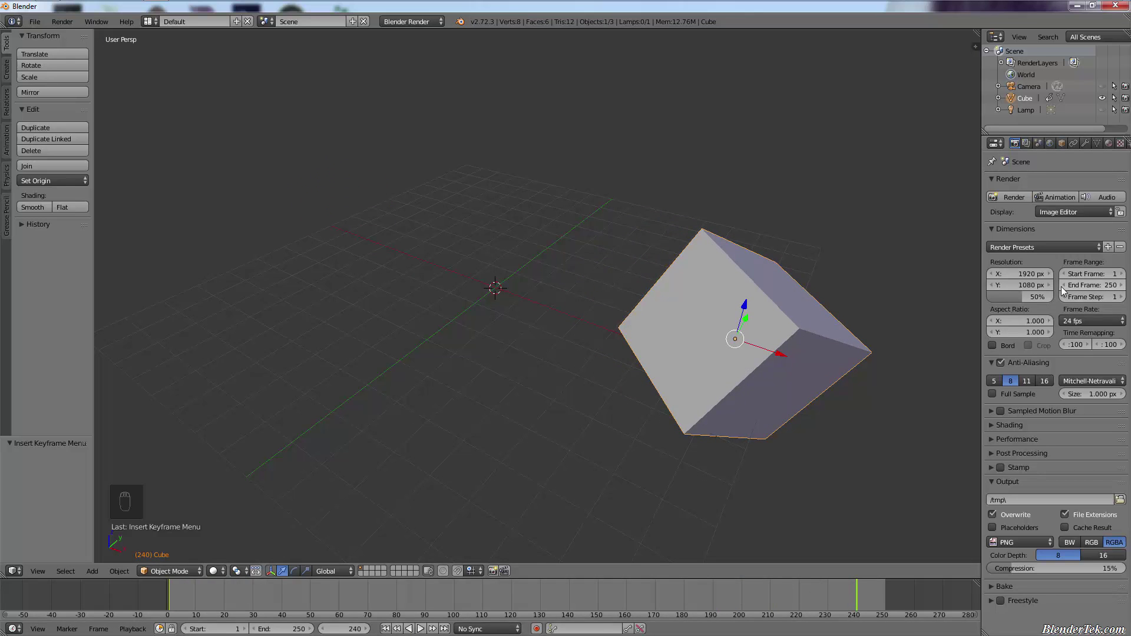
{"action": "left_click_drag", "start_coordinate": [1069, 289], "coordinate": [1065, 287]}
{"action": "left_click_drag", "start_coordinate": [1066, 288], "coordinate": [242, 537]}
{"action": "left_click", "coordinate": [242, 537]}
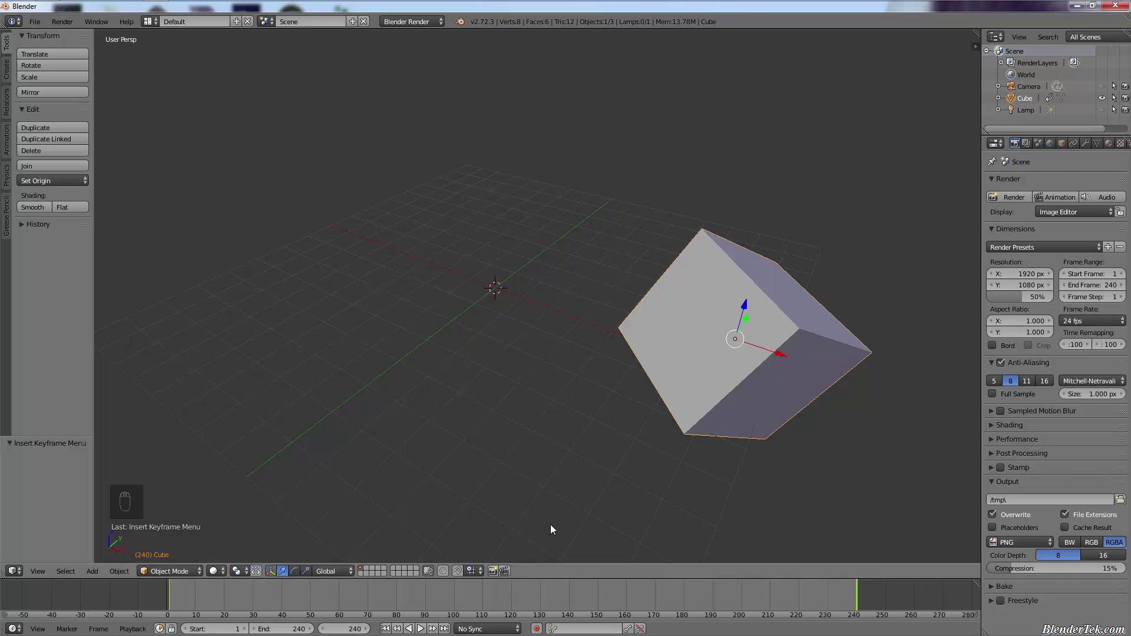
Select the camera and move it right beside the cube
{"action": "left_click_drag", "start_coordinate": [848, 606], "coordinate": [863, 616]}
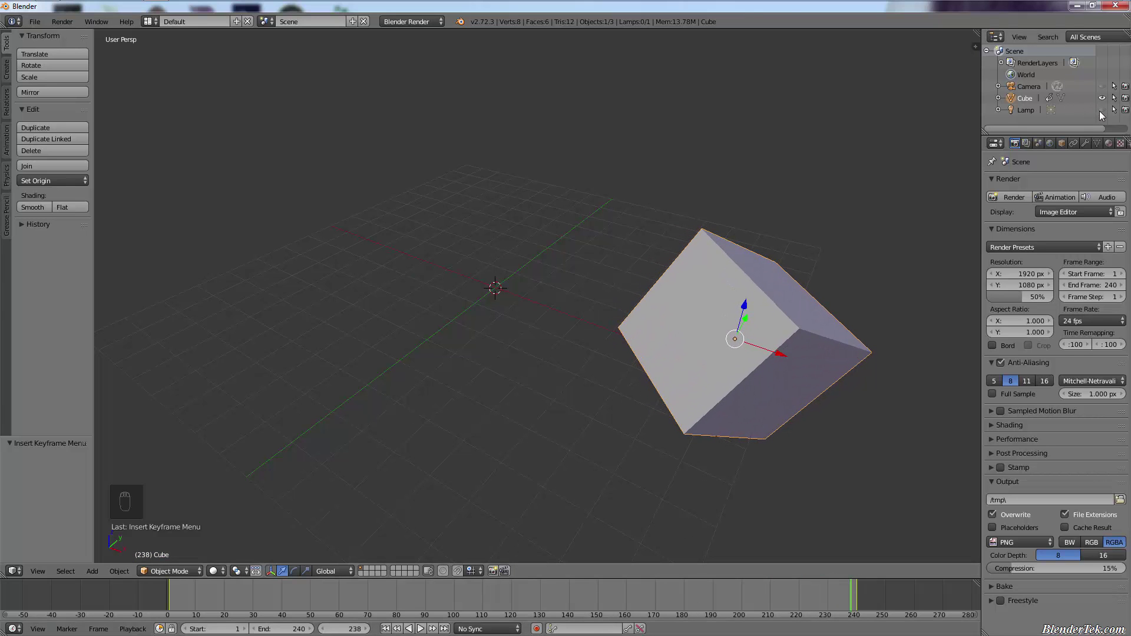
{"action": "left_click_drag", "start_coordinate": [1102, 116], "coordinate": [1108, 106]}
{"action": "left_click_drag", "start_coordinate": [1108, 90], "coordinate": [1040, 122]}
{"action": "left_click_drag", "start_coordinate": [1031, 103], "coordinate": [644, 378]}
{"action": "left_click_drag", "start_coordinate": [644, 378], "coordinate": [510, 356]}
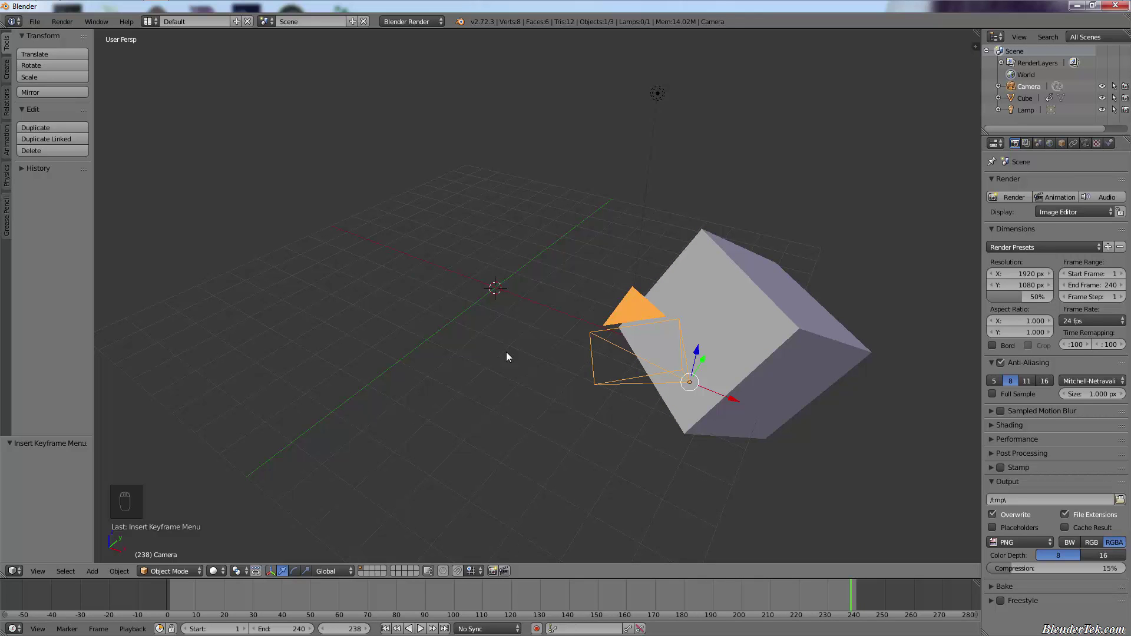
Switch to camera view and scrub back to about frame 69 with the cube in the upper left
{"action": "key", "text": "KP_1"}
{"action": "key", "text": "KP_0"}
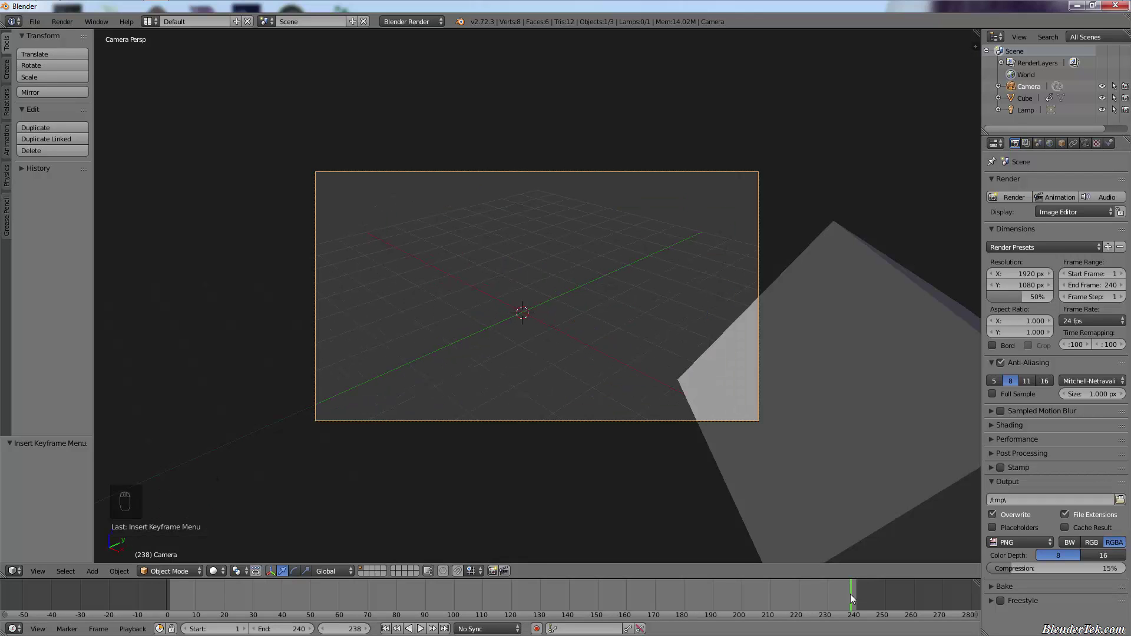
{"action": "left_click_drag", "start_coordinate": [852, 599], "coordinate": [509, 590]}
{"action": "left_click_drag", "start_coordinate": [509, 590], "coordinate": [333, 443]}
Leave camera view, orbit to a free view of the scene and jump to frame 90
{"action": "key", "text": "KP_0"}
{"action": "left_click_drag", "start_coordinate": [738, 395], "coordinate": [512, 301]}
{"action": "middle_click", "coordinate": [515, 300]}
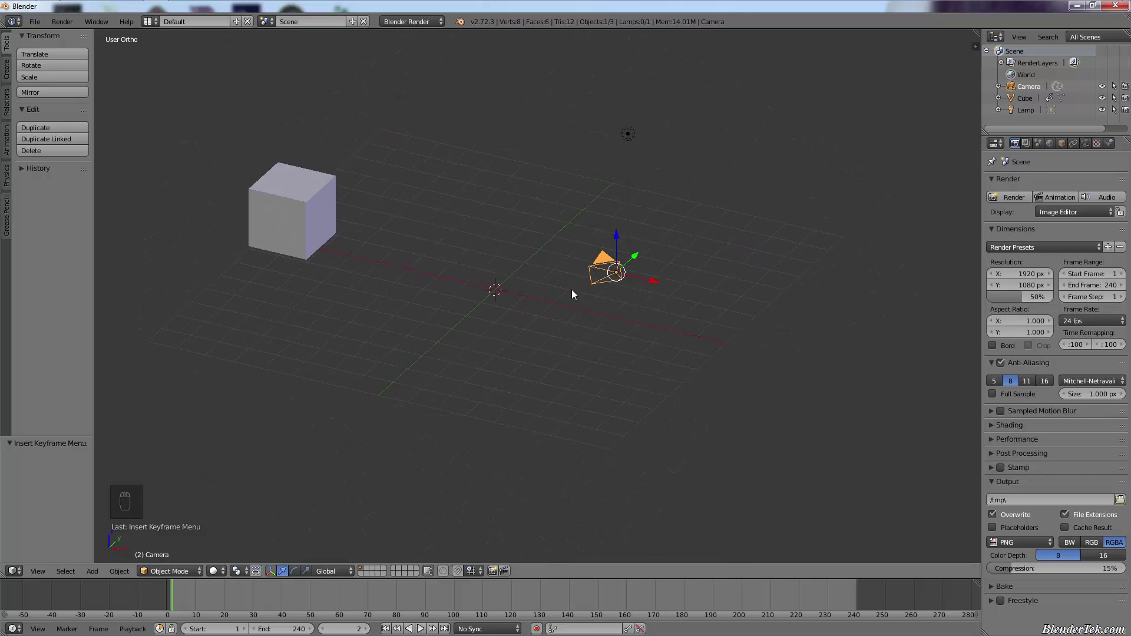
{"action": "left_click_drag", "start_coordinate": [246, 599], "coordinate": [877, 193]}
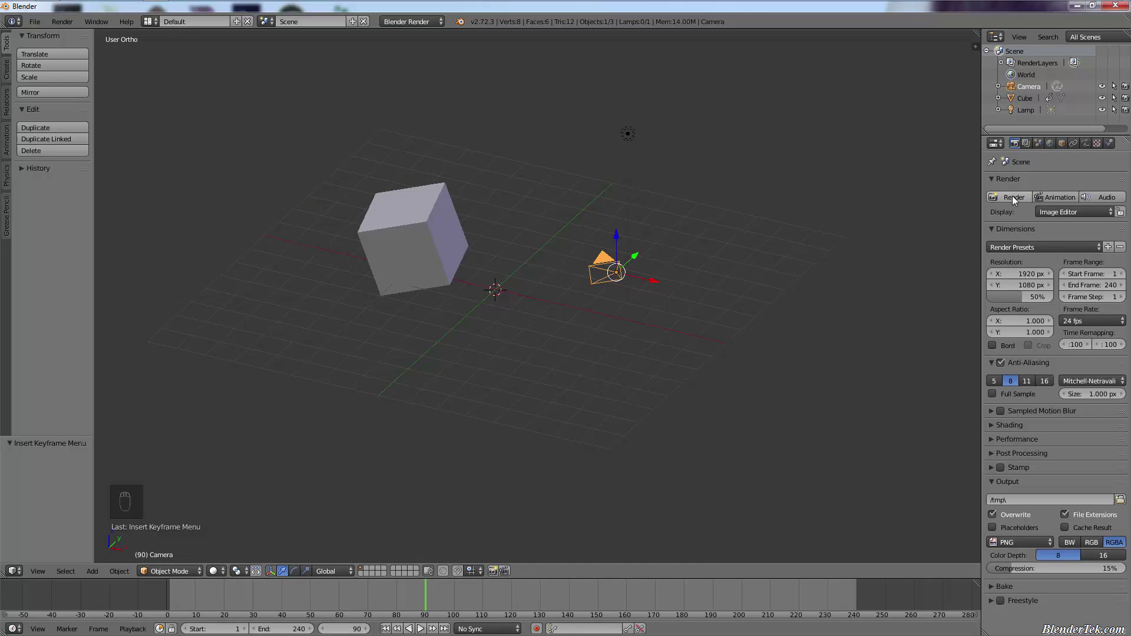
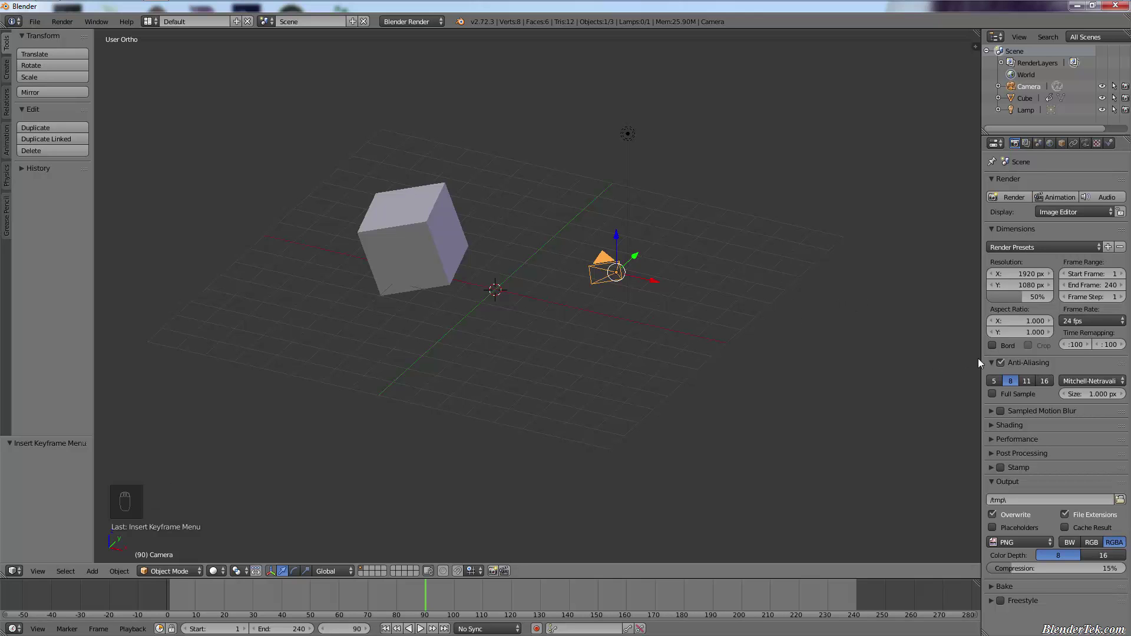
Collapse the lower render panels and expand the Output panel showing PNG format settings
{"action": "left_click_drag", "start_coordinate": [995, 367], "coordinate": [998, 474]}
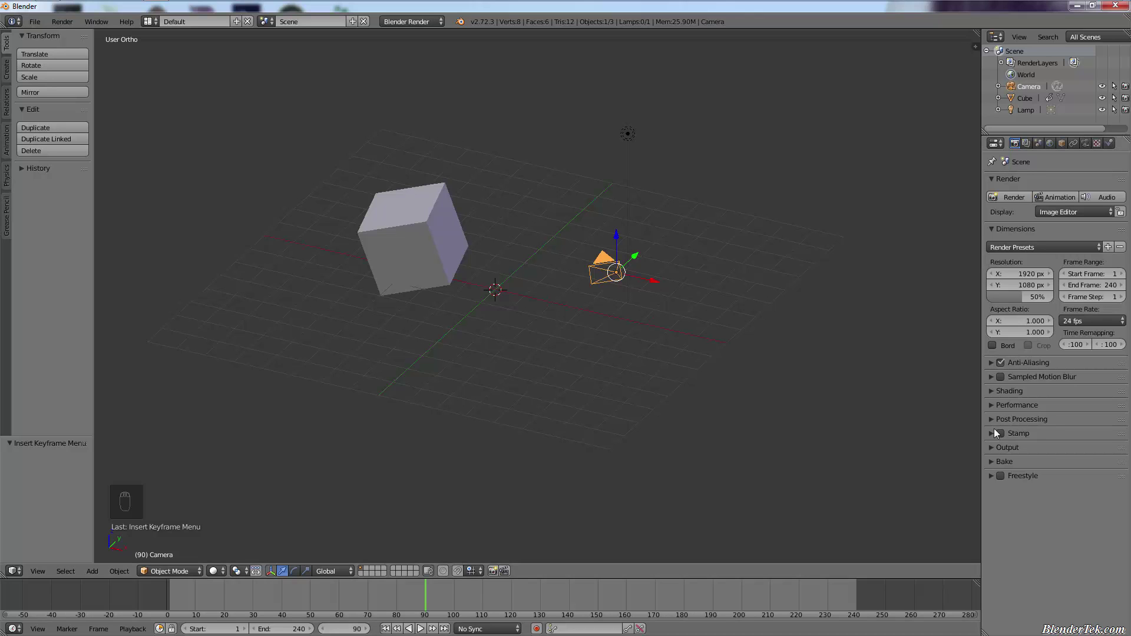
{"action": "left_click_drag", "start_coordinate": [993, 457], "coordinate": [993, 447]}
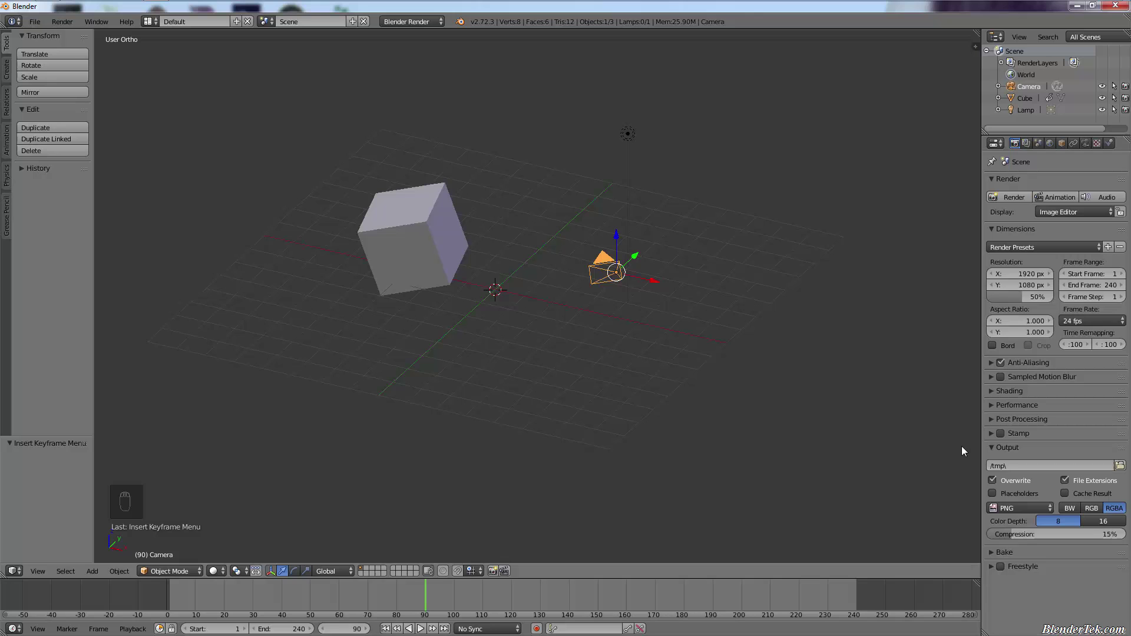
{"action": "left_click_drag", "start_coordinate": [1034, 517], "coordinate": [1014, 475]}
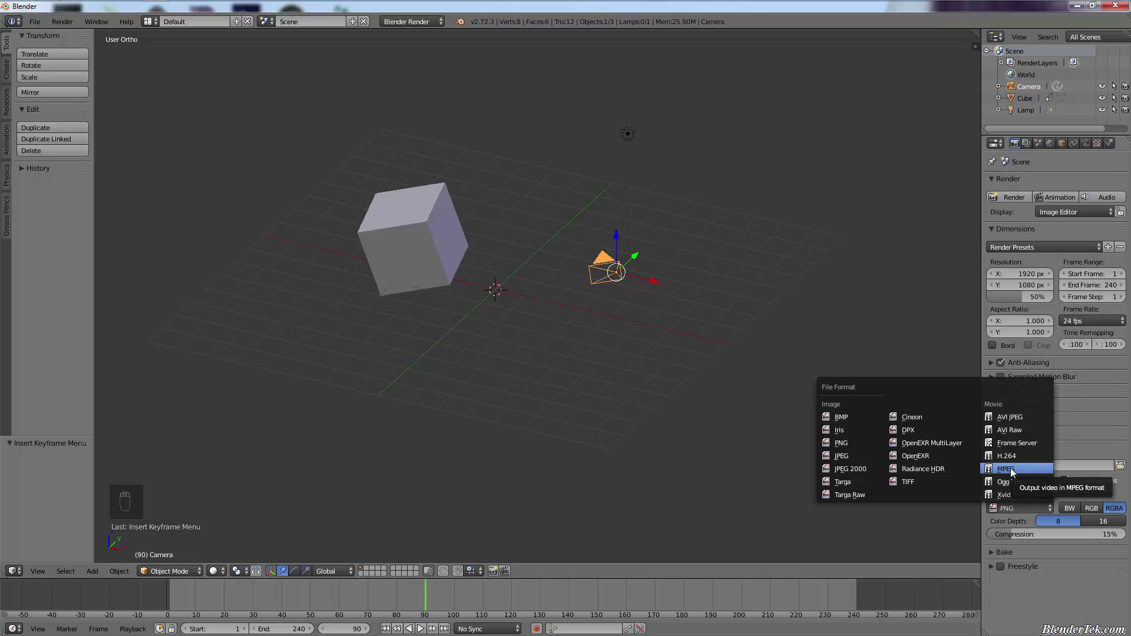
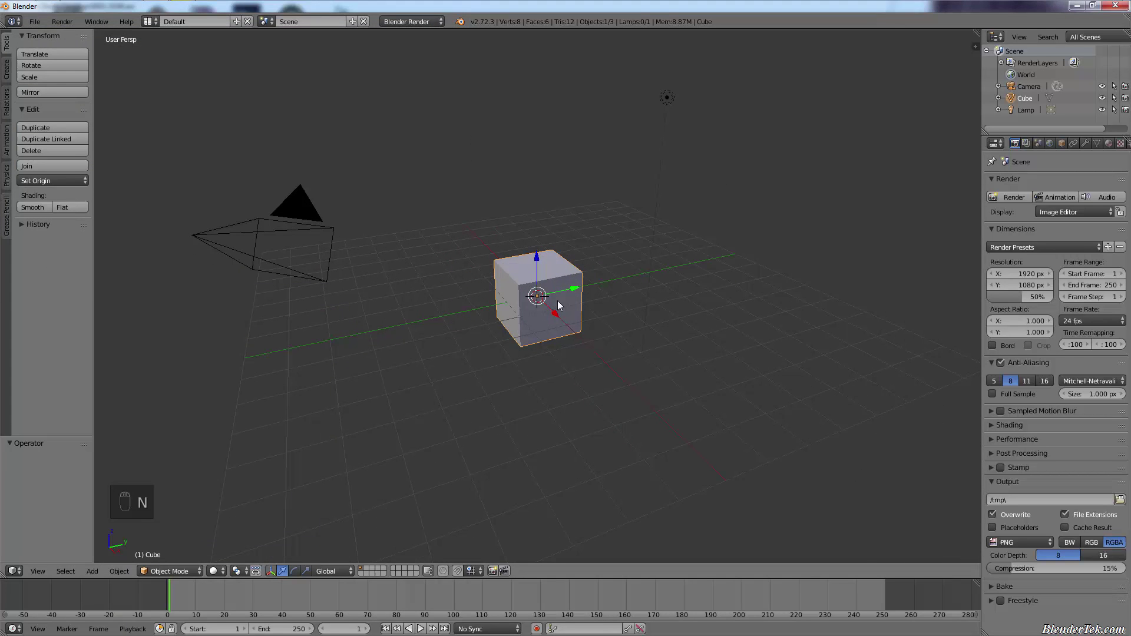
Delete the default cube and add a flat plane at the scene centre
{"action": "left_click_drag", "start_coordinate": [545, 290], "coordinate": [551, 299]}
{"action": "key", "text": "x"}
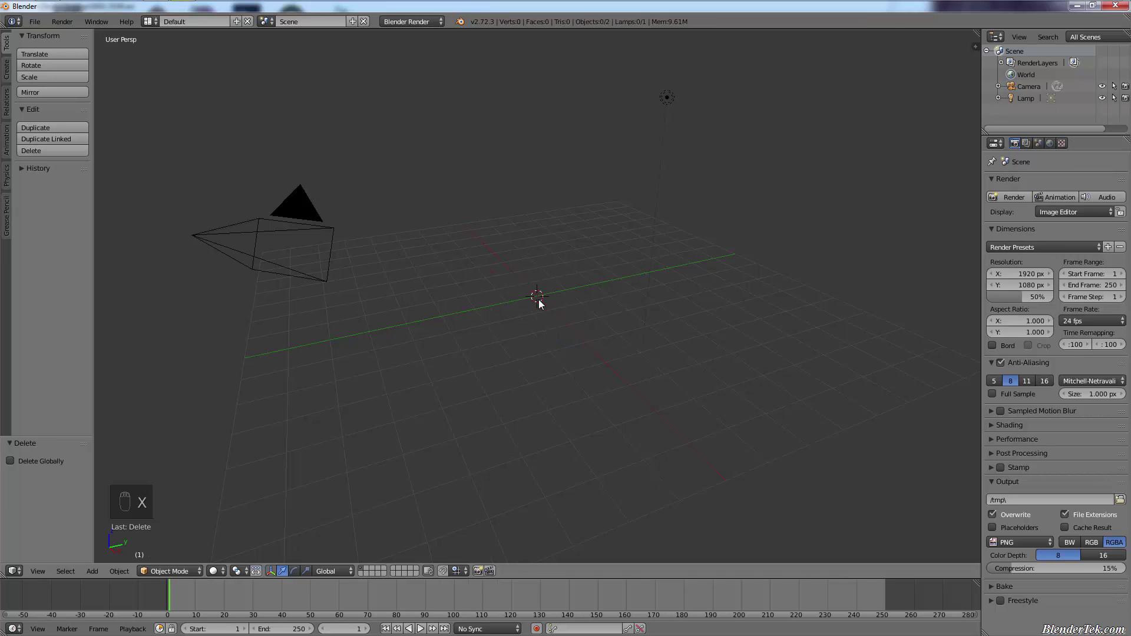
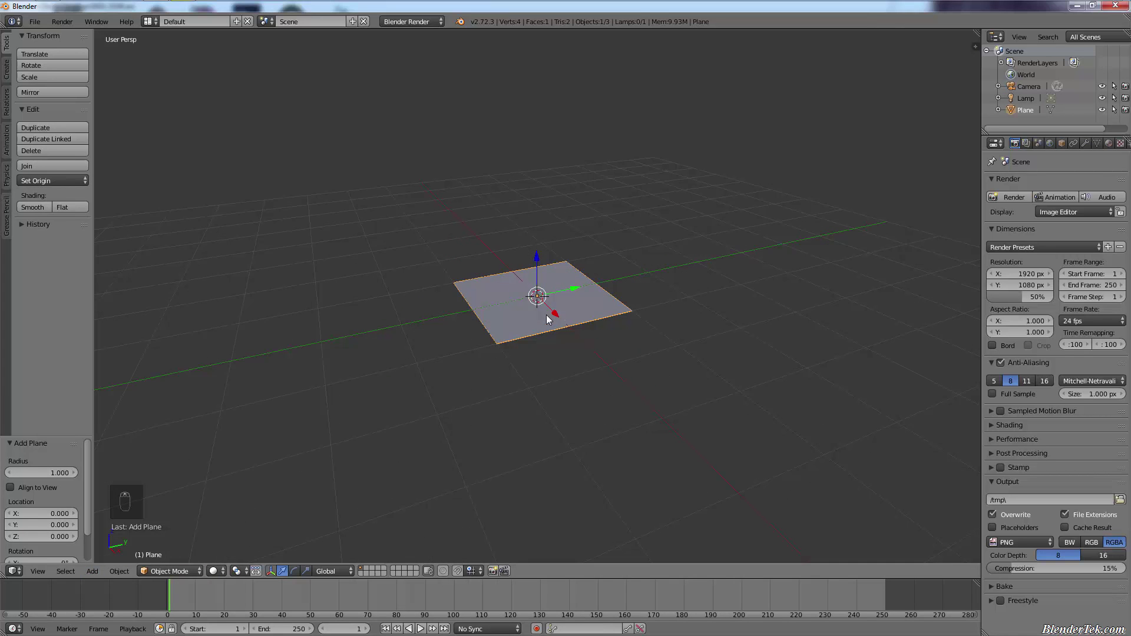
{"action": "left_click_drag", "start_coordinate": [547, 317], "coordinate": [561, 323]}
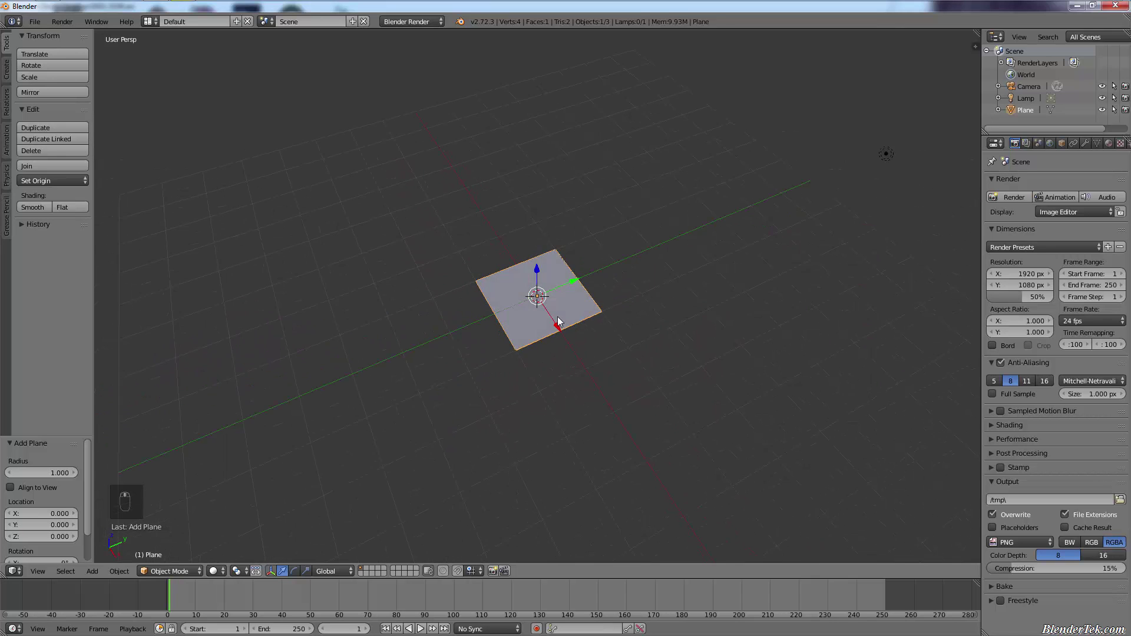
{"action": "left_click_drag", "start_coordinate": [567, 312], "coordinate": [561, 348]}
Close the Downloads folder of leaf images to show the full Blender scene again
{"action": "left_click_drag", "start_coordinate": [559, 355], "coordinate": [542, 351]}
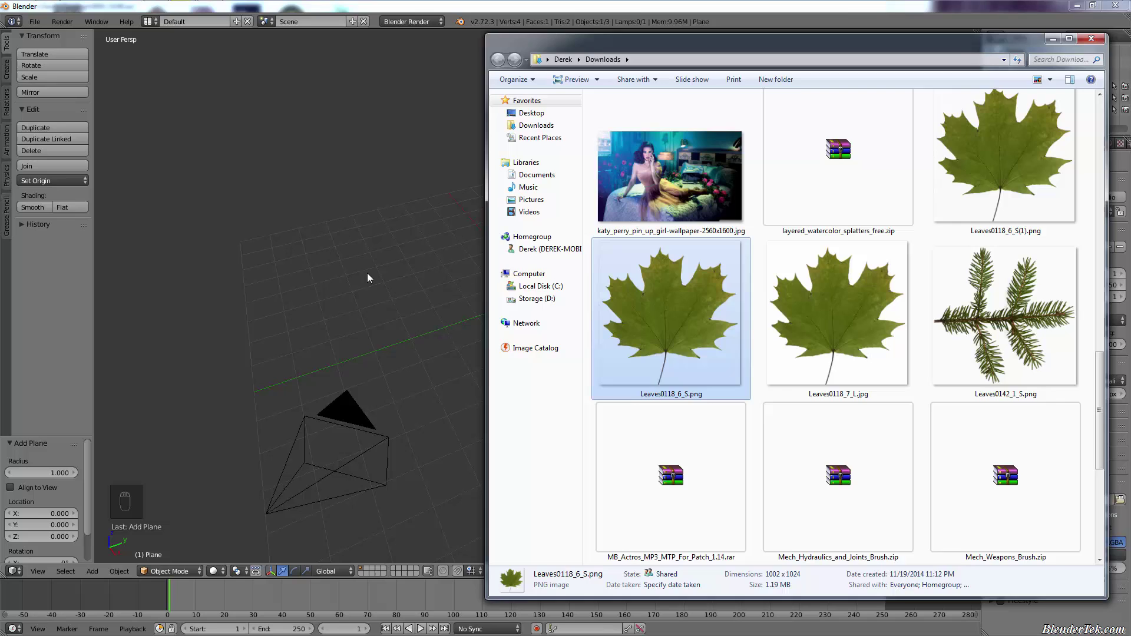
{"action": "left_click_drag", "start_coordinate": [371, 277], "coordinate": [205, 474]}
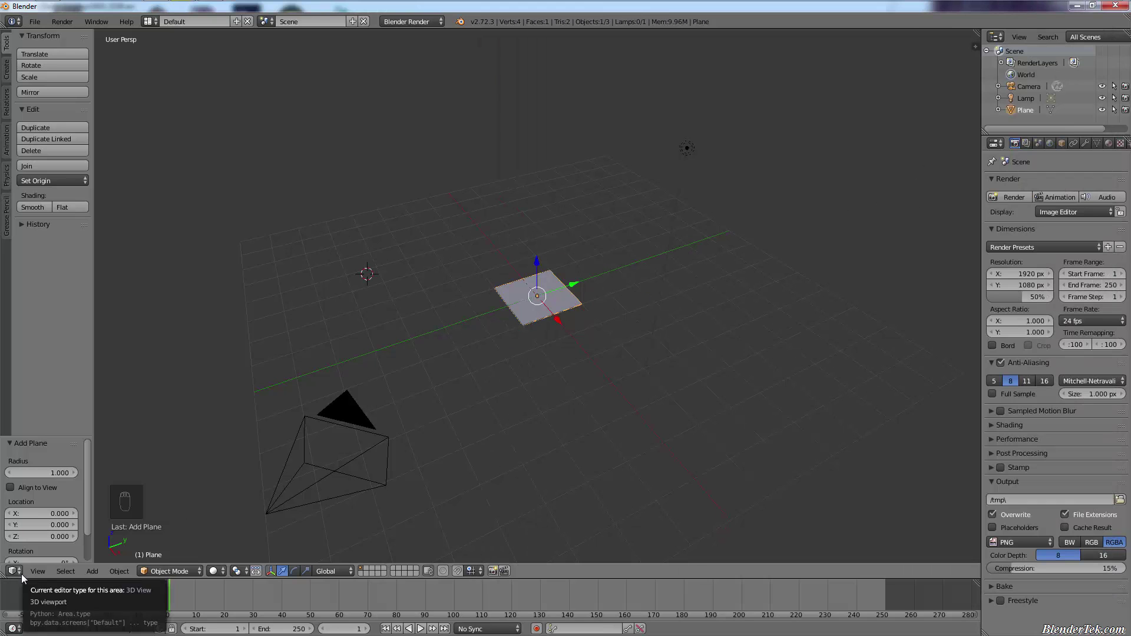
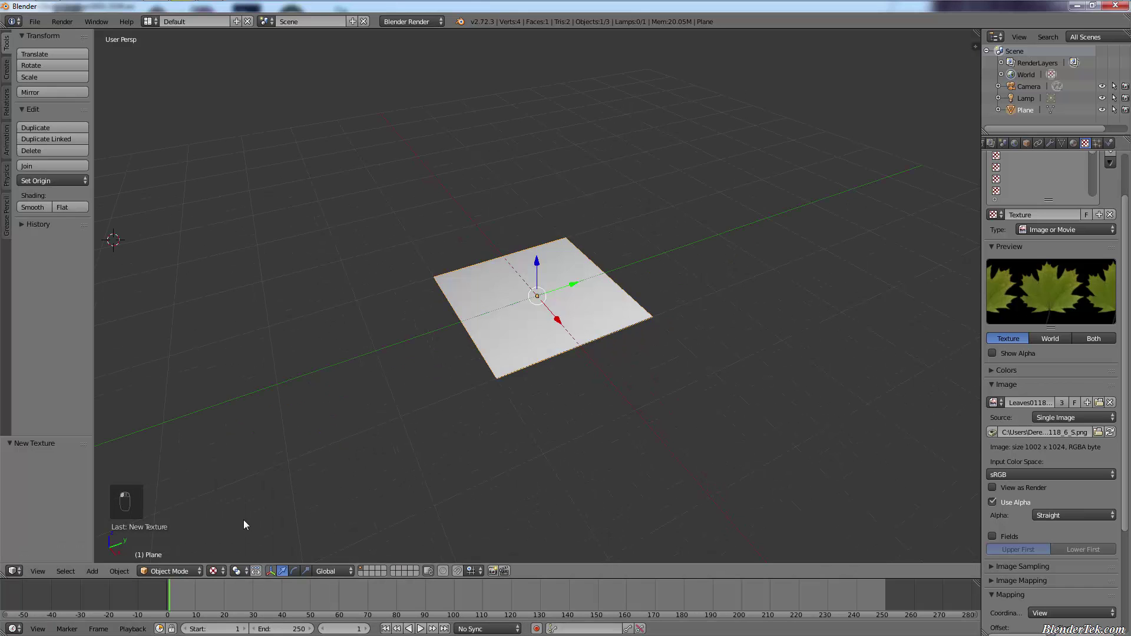
Give the plane a new material with the maple-leaf PNG as an Image or Movie texture and preview it rendered
{"action": "left_click_drag", "start_coordinate": [555, 323], "coordinate": [535, 330]}
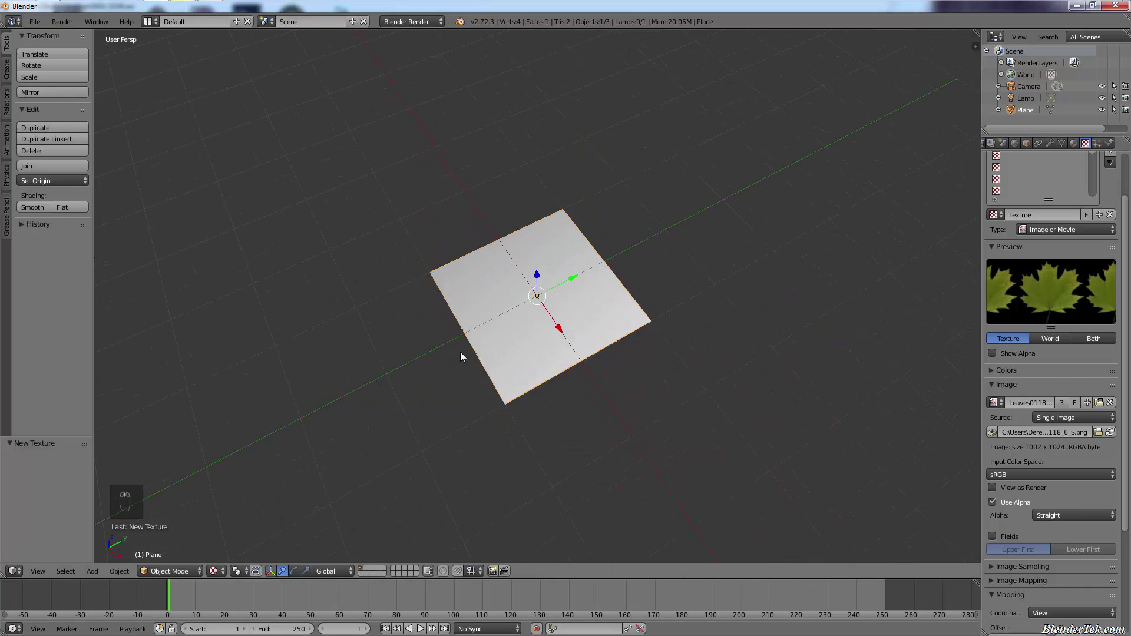
{"action": "left_click", "coordinate": [542, 379]}
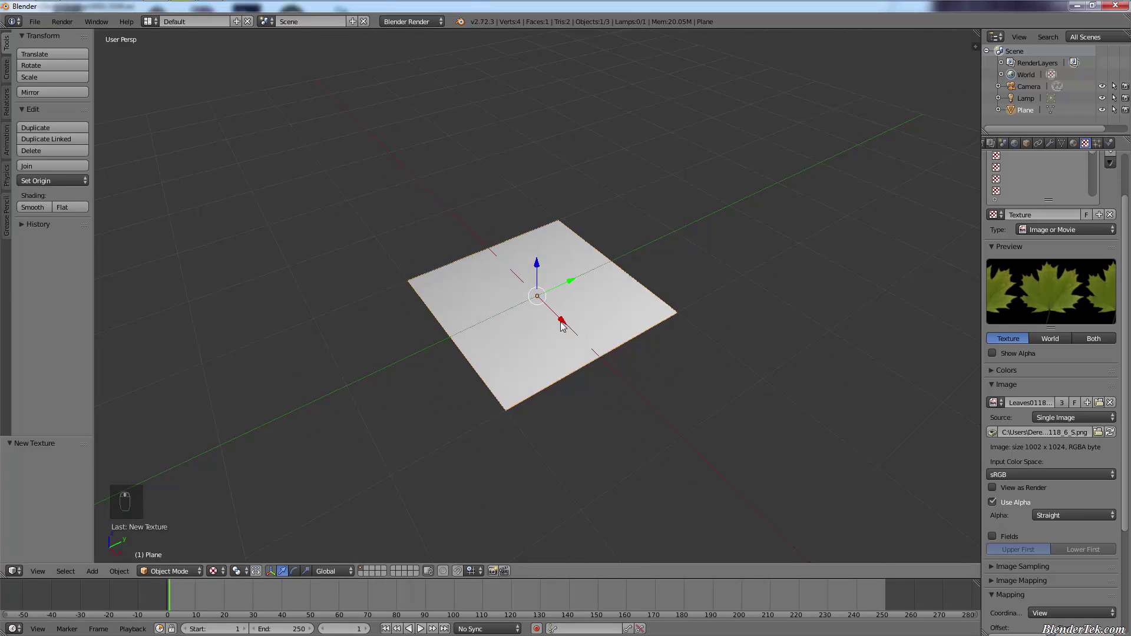
{"action": "left_click_drag", "start_coordinate": [1074, 148], "coordinate": [1045, 345]}
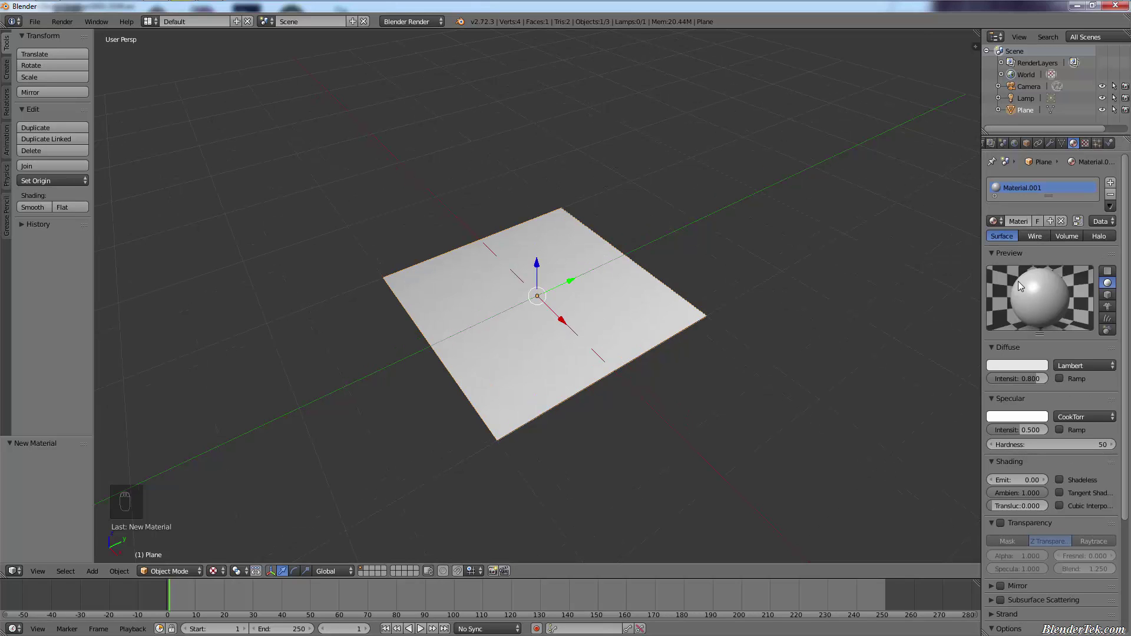
{"action": "left_click_drag", "start_coordinate": [220, 574], "coordinate": [250, 497]}
Add the maple-leaf image texture to the material, mapped with Generated coordinates
{"action": "left_click_drag", "start_coordinate": [250, 497], "coordinate": [949, 240]}
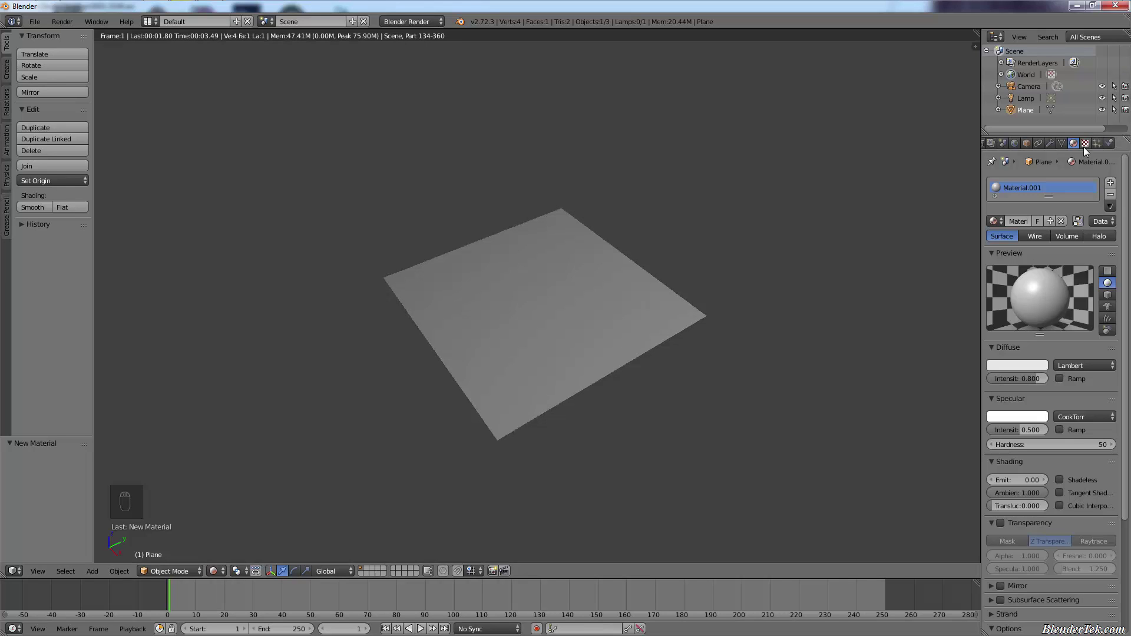
{"action": "left_click_drag", "start_coordinate": [1088, 150], "coordinate": [992, 176]}
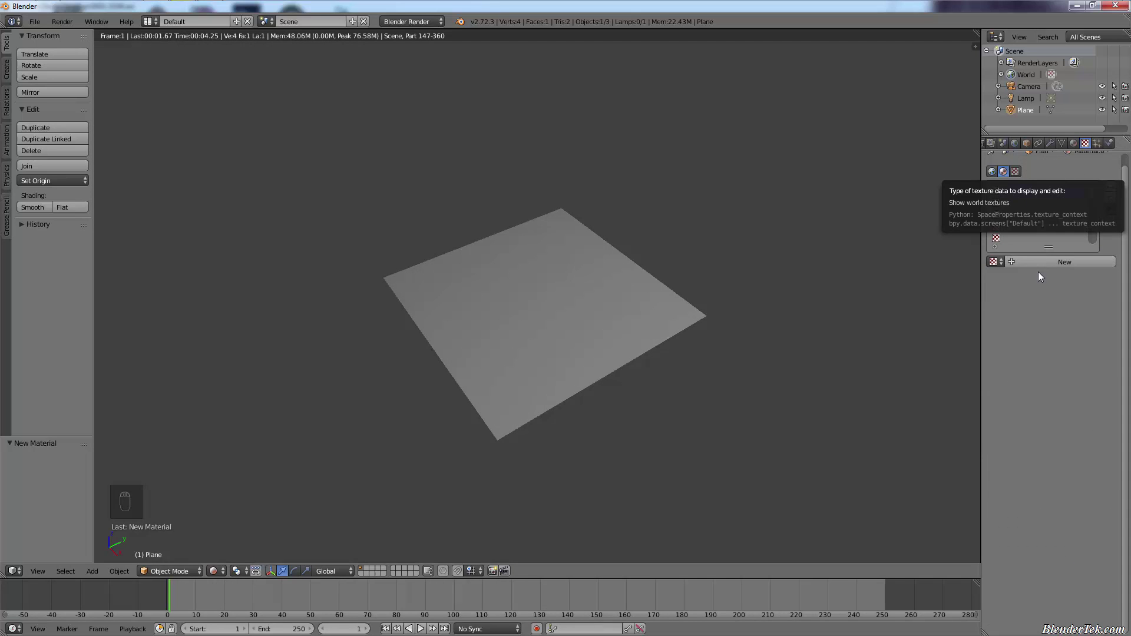
{"action": "left_click_drag", "start_coordinate": [1043, 263], "coordinate": [1034, 522]}
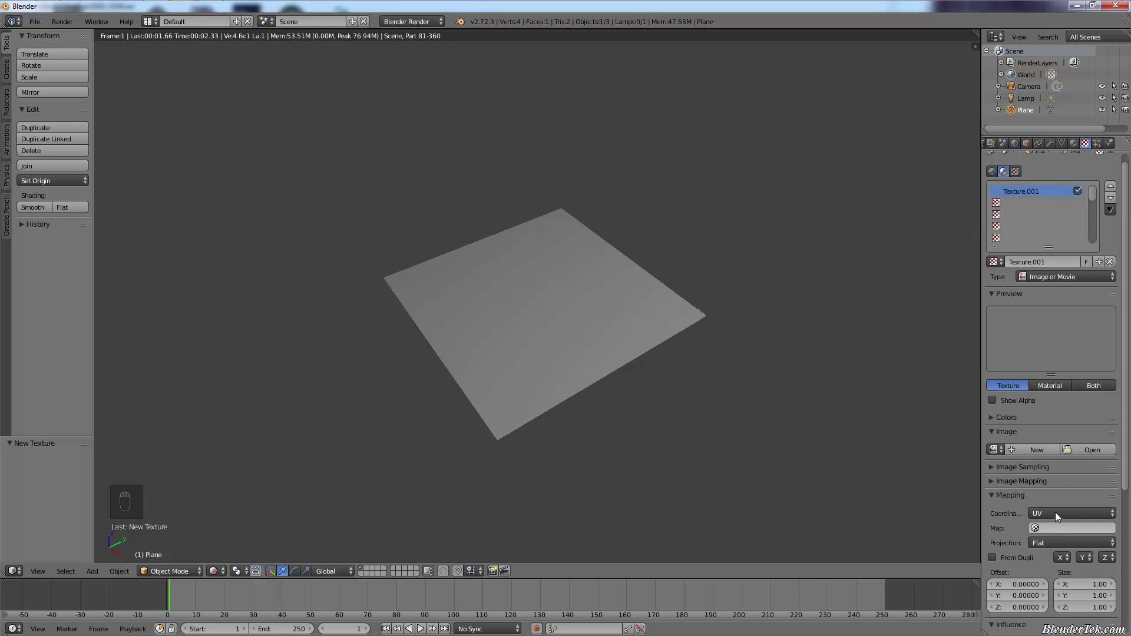
{"action": "left_click_drag", "start_coordinate": [1060, 516], "coordinate": [1058, 478]}
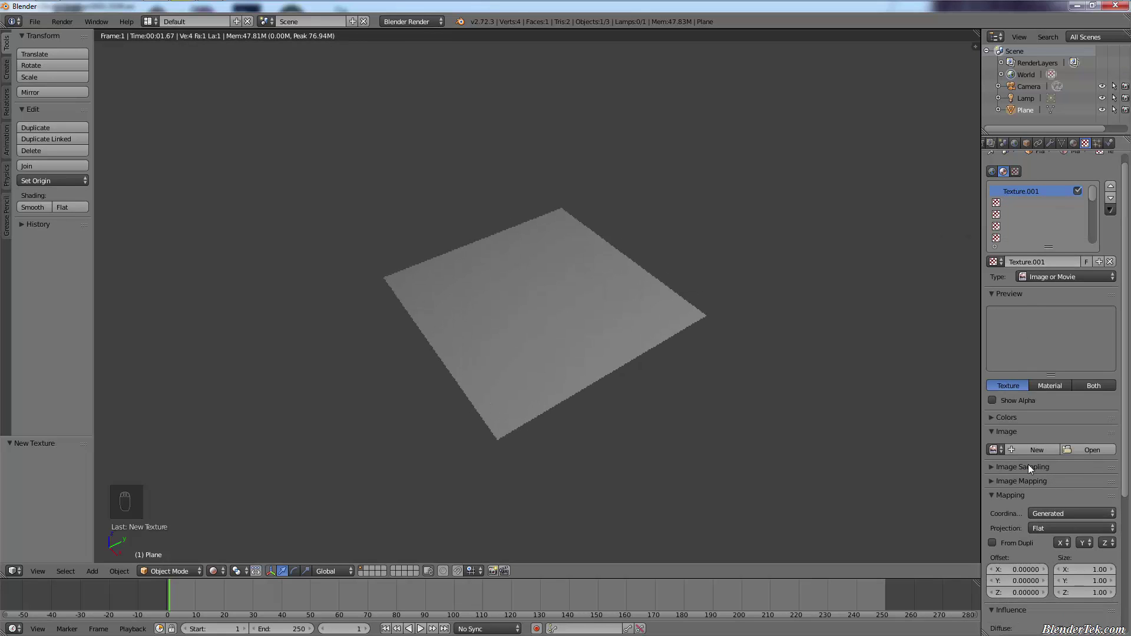
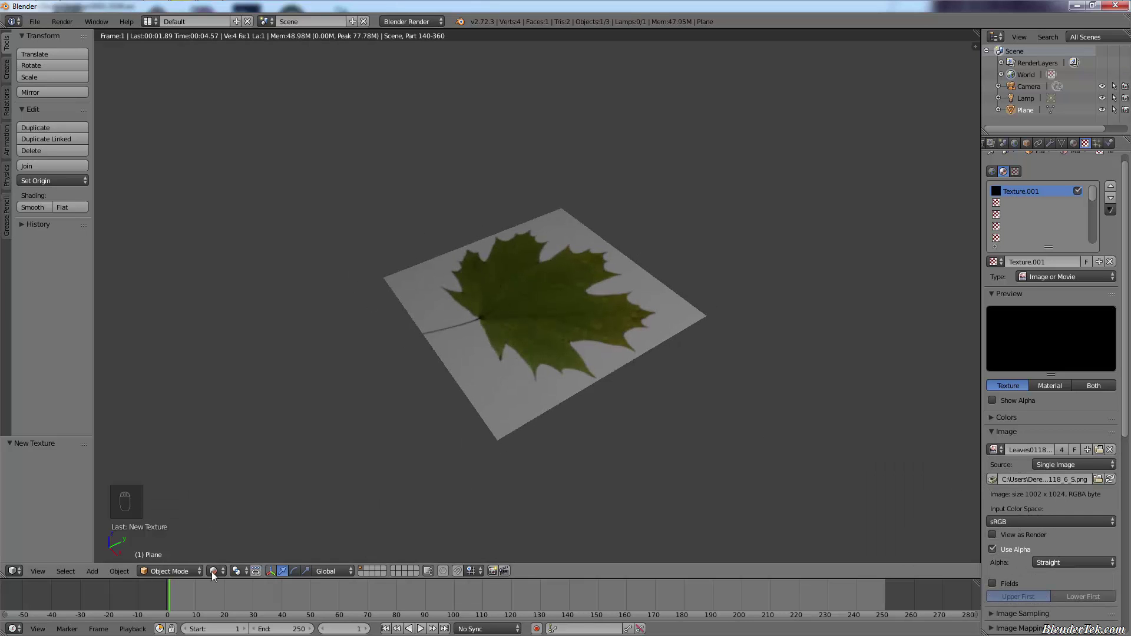
Return to solid display, scale the plane up and give it a fresh Material.002
{"action": "left_click", "coordinate": [216, 577]}
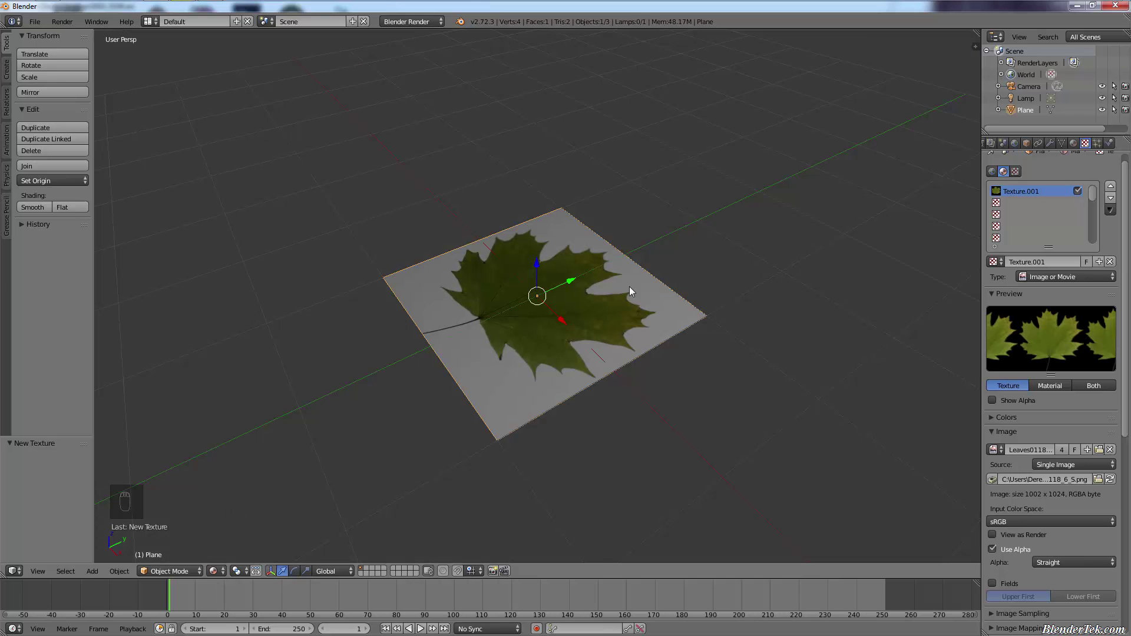
{"action": "left_click_drag", "start_coordinate": [545, 308], "coordinate": [1074, 225]}
{"action": "left_click_drag", "start_coordinate": [1113, 201], "coordinate": [1089, 148]}
{"action": "left_click_drag", "start_coordinate": [1089, 147], "coordinate": [1032, 196]}
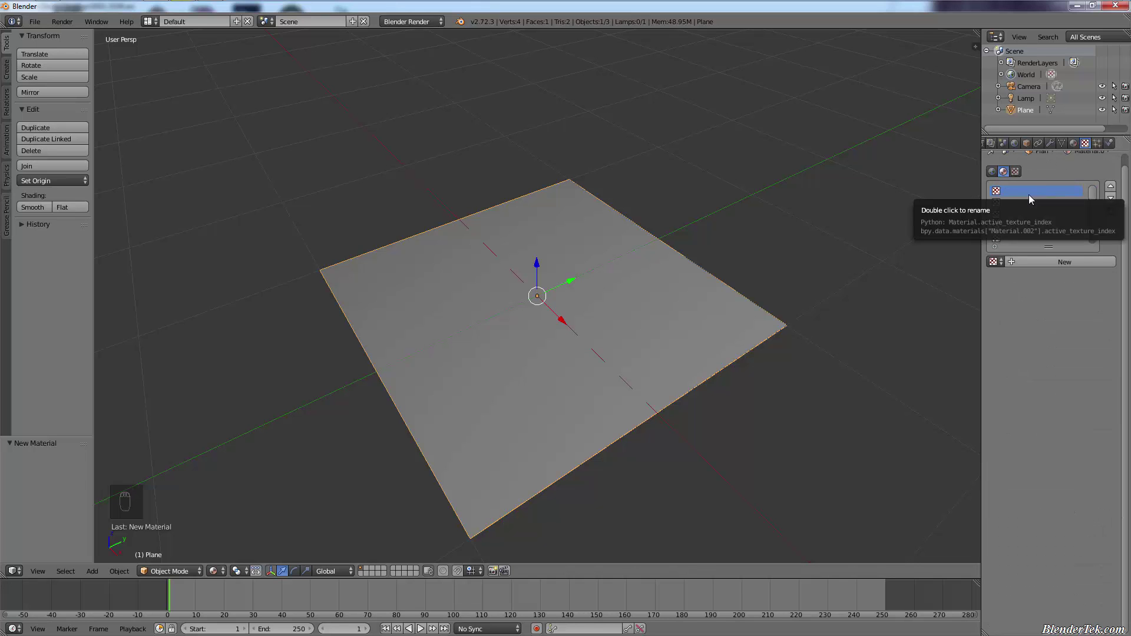
Assign the already loaded leaves image as Material.002's texture on UV coordinates and preview the plane rendered
{"action": "left_click_drag", "start_coordinate": [1018, 267], "coordinate": [1001, 455]}
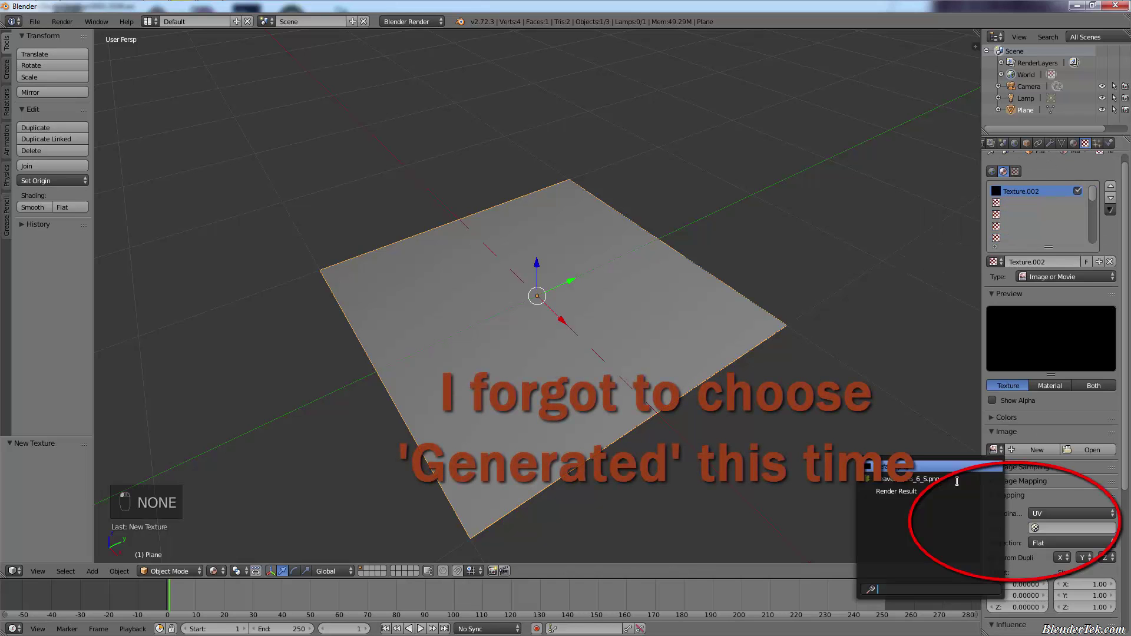
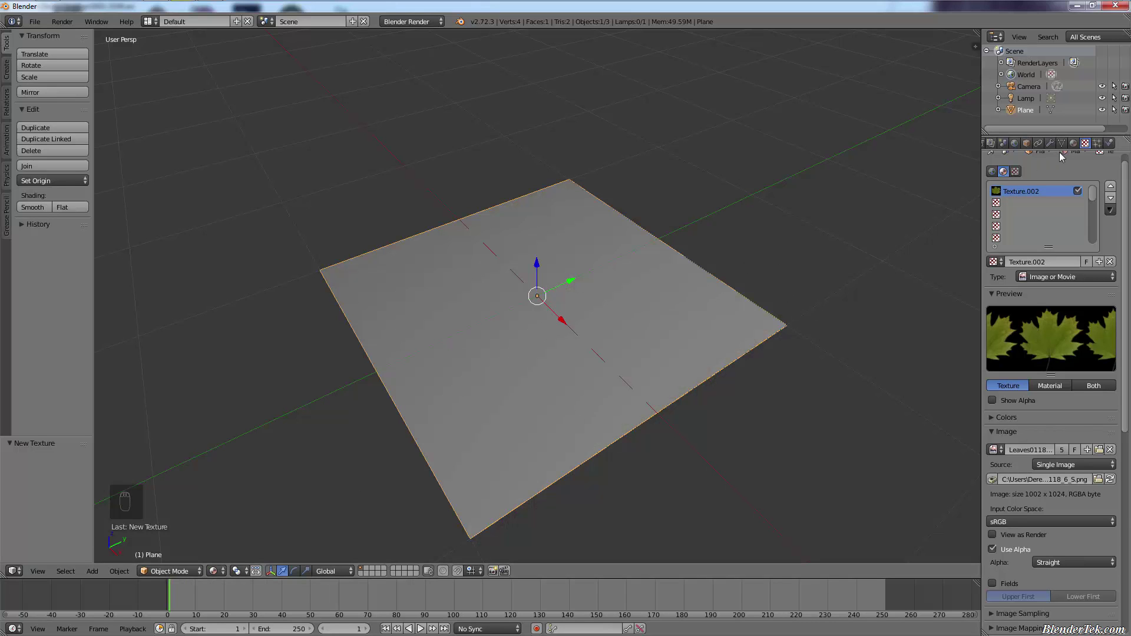
{"action": "left_click_drag", "start_coordinate": [1076, 148], "coordinate": [248, 525]}
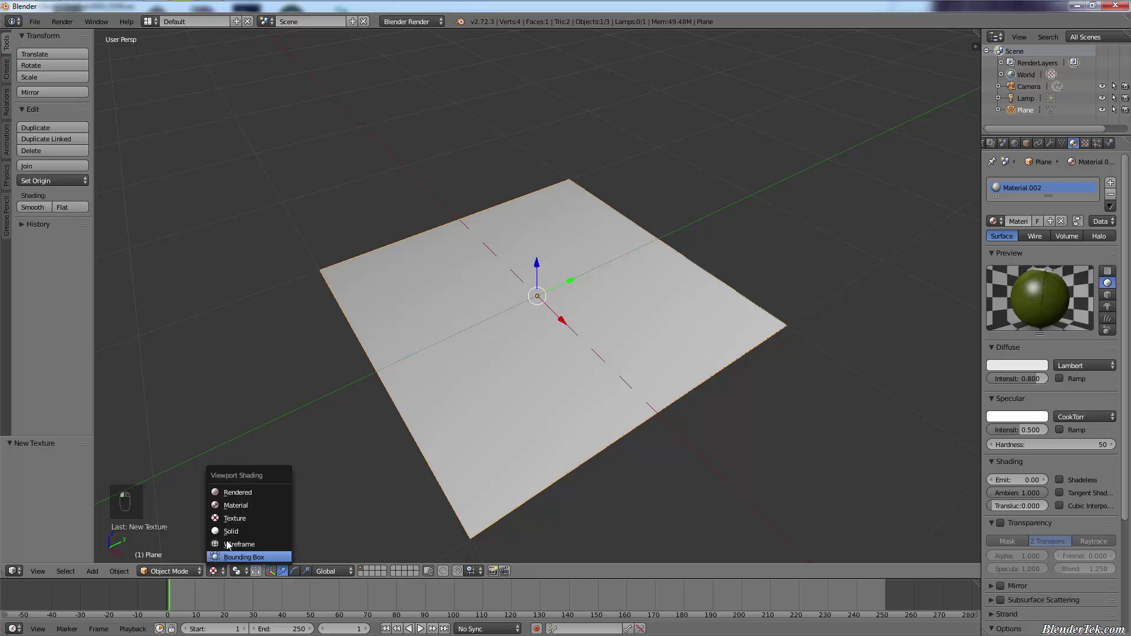
{"action": "left_click_drag", "start_coordinate": [247, 498], "coordinate": [474, 398]}
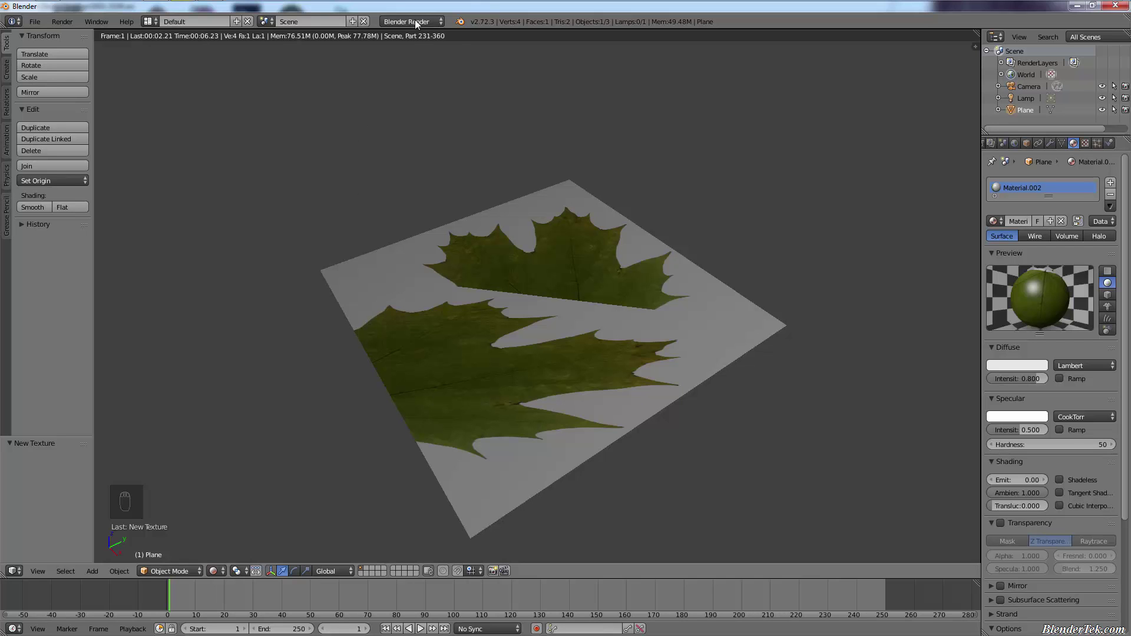
Switch the render engine to Cycles and create an image-type texture holding the maple-leaf picture
{"action": "left_click_drag", "start_coordinate": [418, 23], "coordinate": [413, 66]}
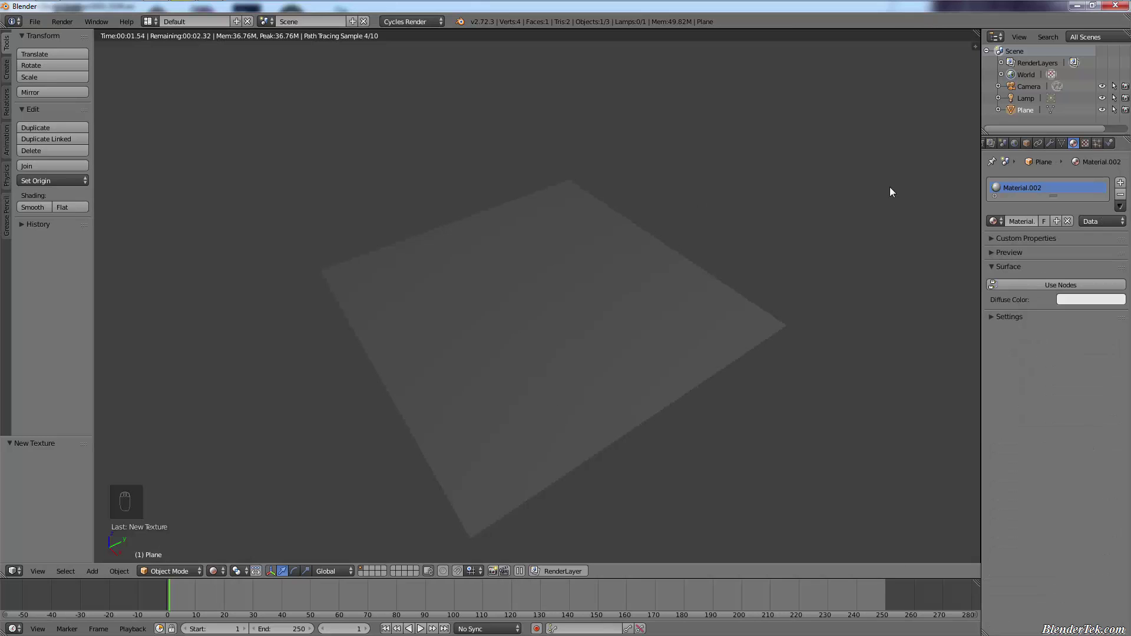
{"action": "left_click_drag", "start_coordinate": [1090, 150], "coordinate": [1068, 145]}
{"action": "left_click_drag", "start_coordinate": [1068, 145], "coordinate": [1034, 212]}
{"action": "left_click_drag", "start_coordinate": [1039, 211], "coordinate": [1003, 369]}
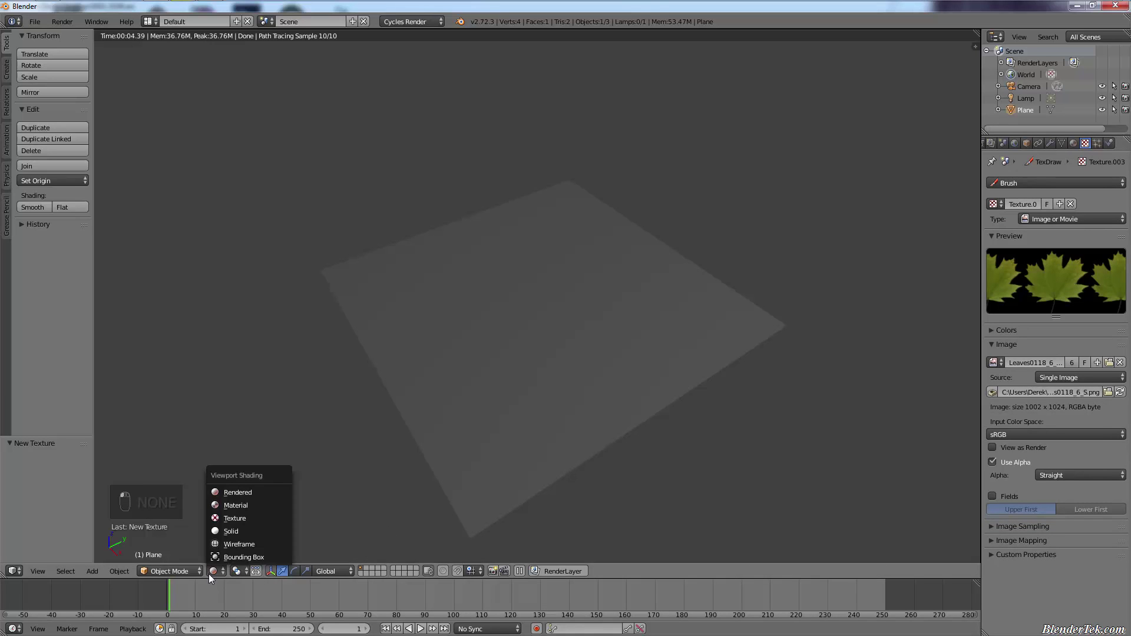
Enable Use Nodes and drive the Diffuse BSDF colour from an Image Texture
{"action": "left_click_drag", "start_coordinate": [225, 540], "coordinate": [681, 553]}
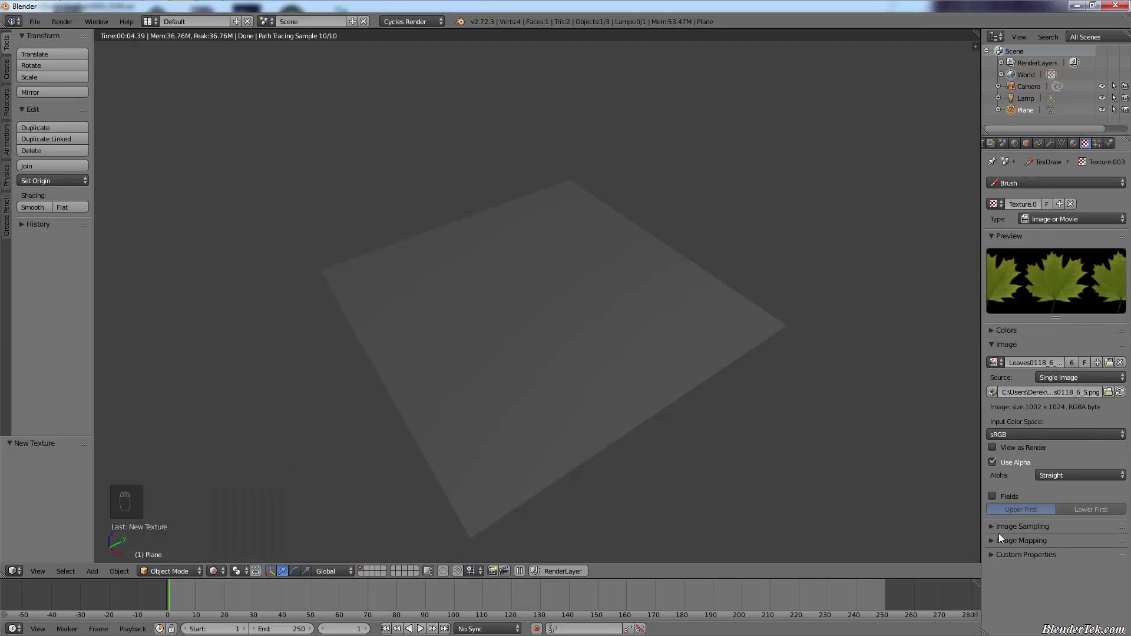
{"action": "left_click_drag", "start_coordinate": [994, 546], "coordinate": [372, 114]}
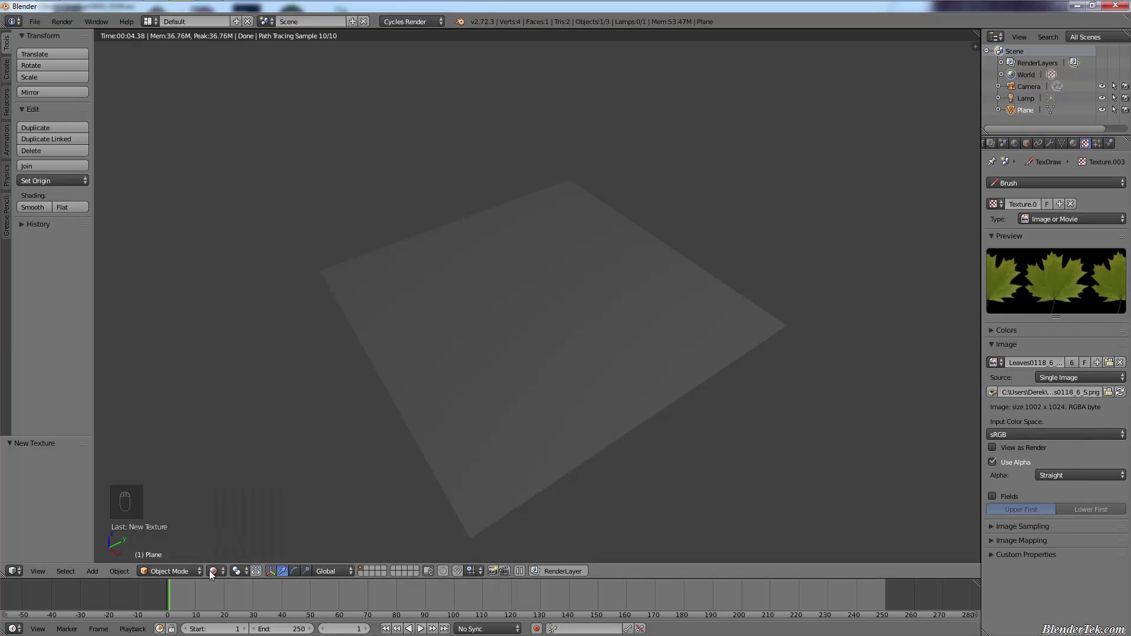
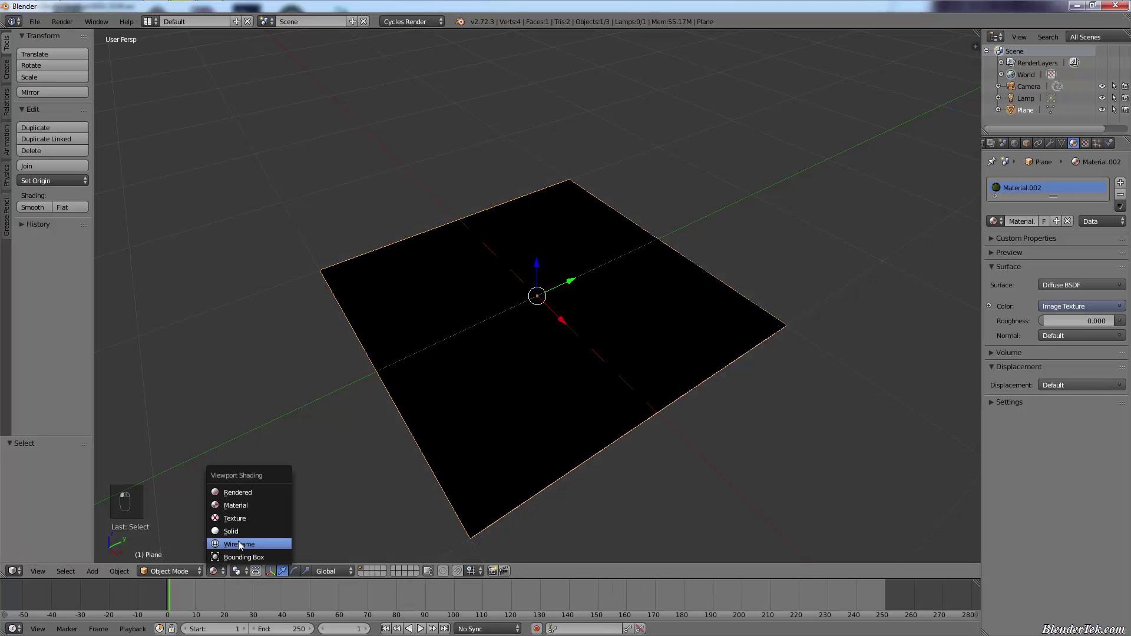
Assign the leaf image in a UV/Image Editor area and show the plane in Texture shading with the maple leaf on black
{"action": "left_click_drag", "start_coordinate": [250, 524], "coordinate": [1104, 135]}
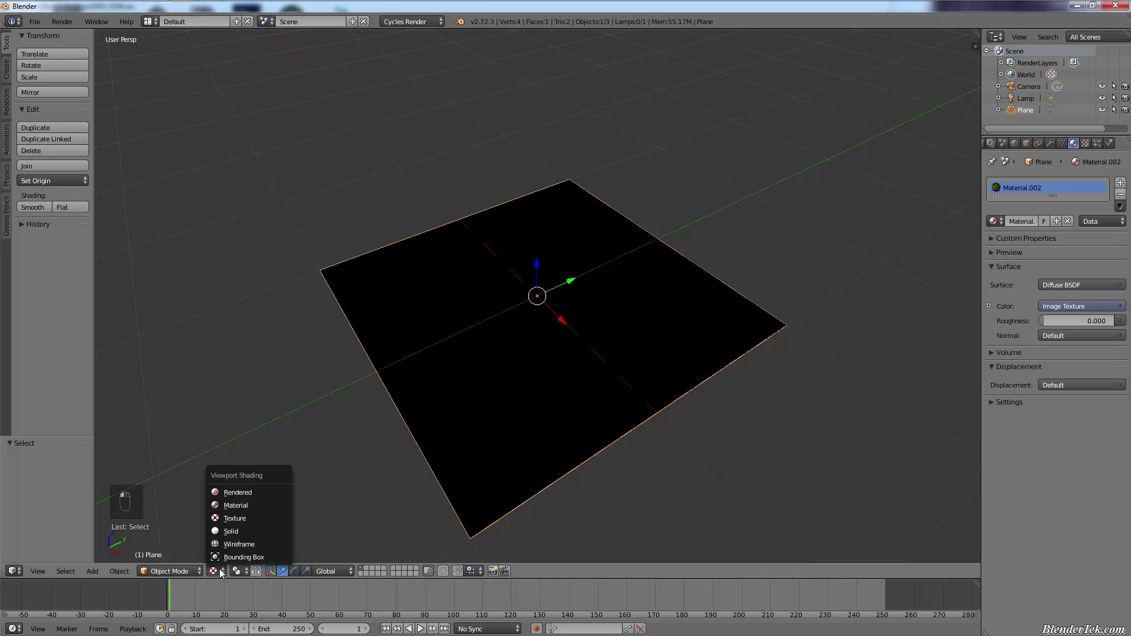
{"action": "left_click_drag", "start_coordinate": [143, 564], "coordinate": [48, 539]}
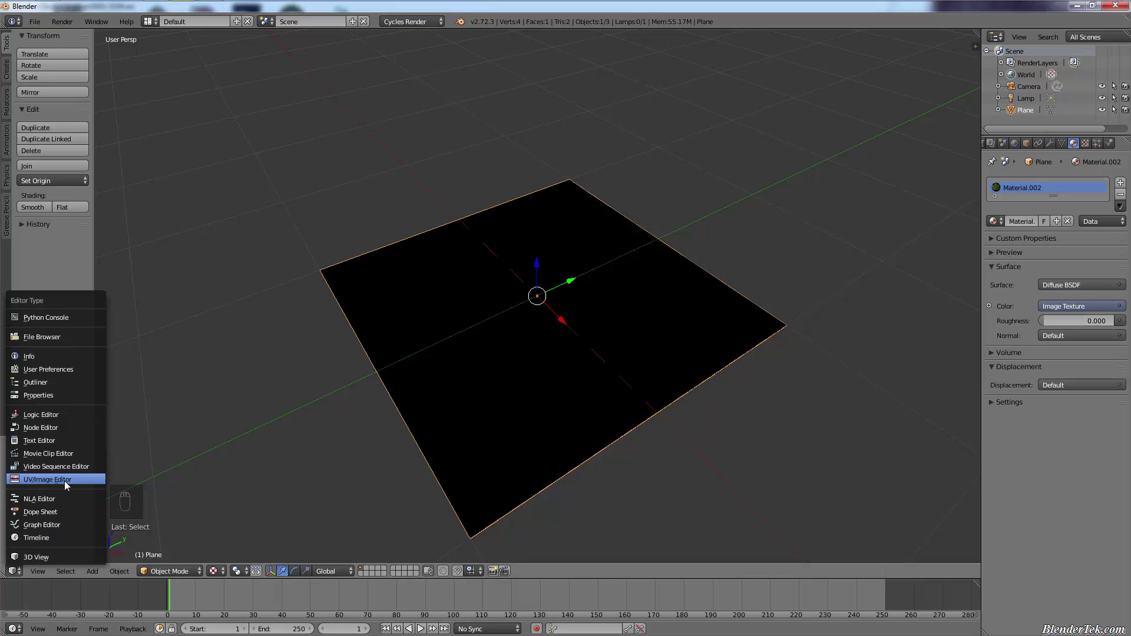
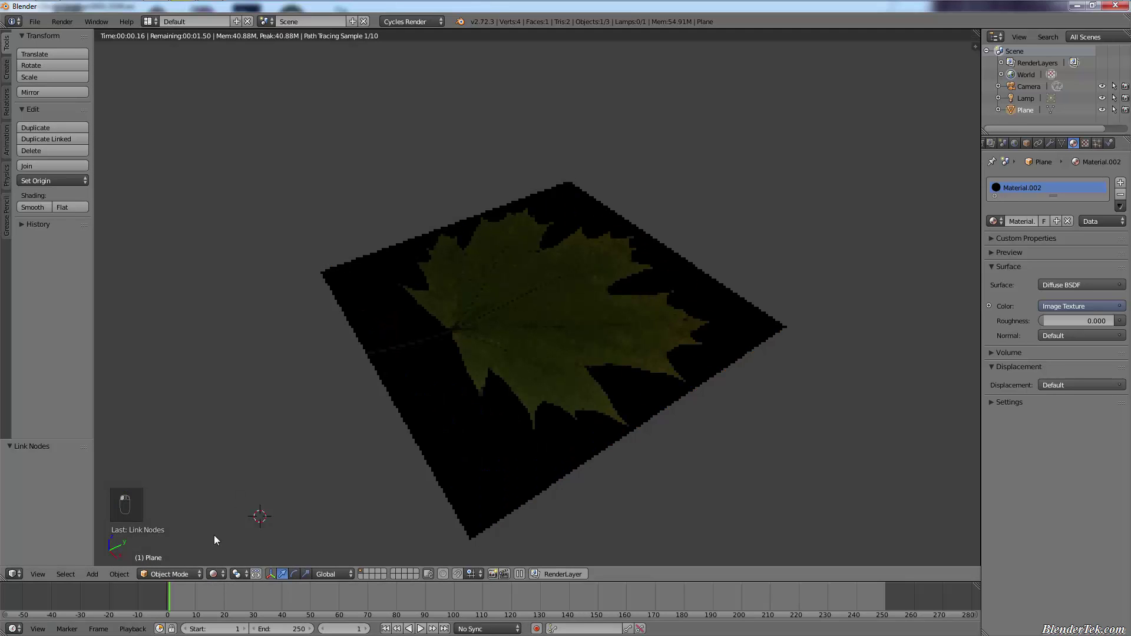
{"action": "middle_click", "coordinate": [215, 575]}
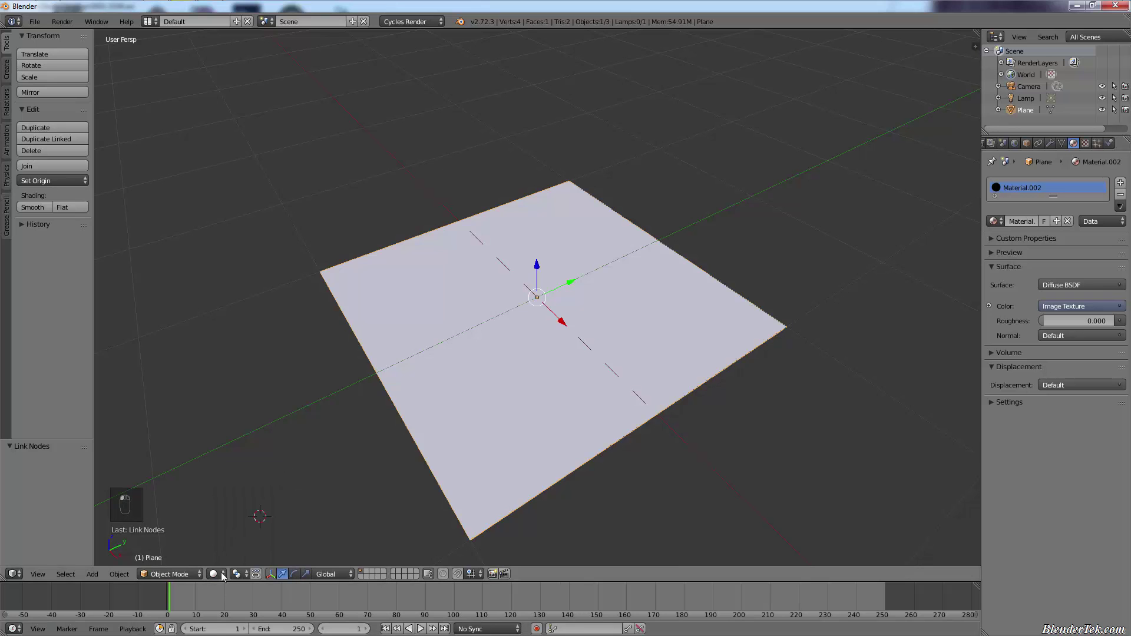
{"action": "left_click_drag", "start_coordinate": [247, 518], "coordinate": [222, 572]}
{"action": "left_click_drag", "start_coordinate": [236, 530], "coordinate": [232, 545]}
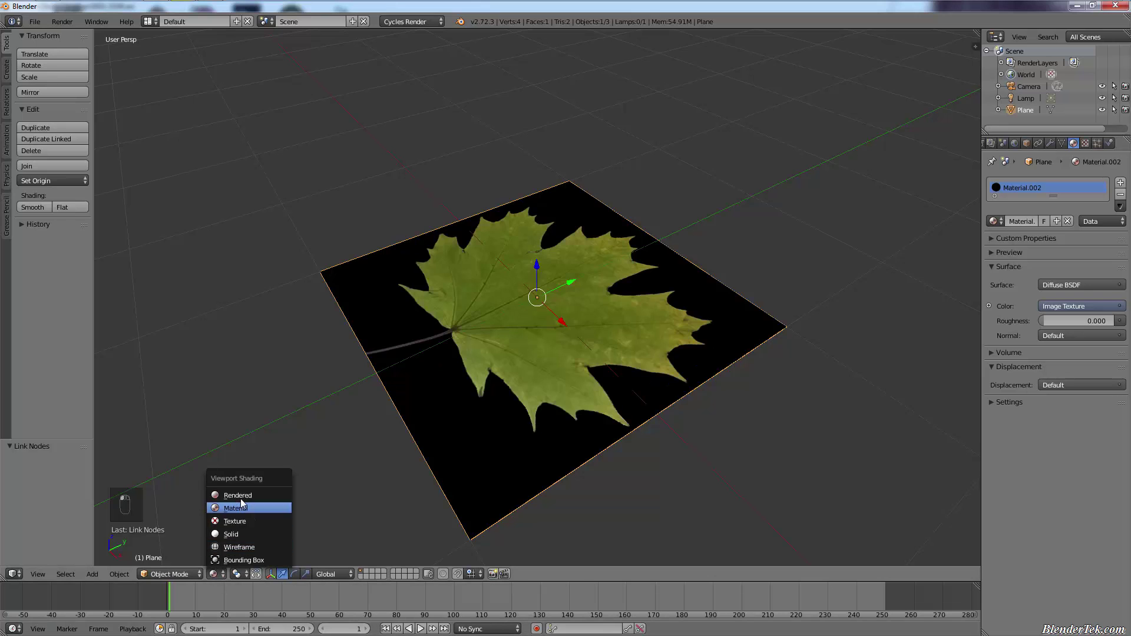